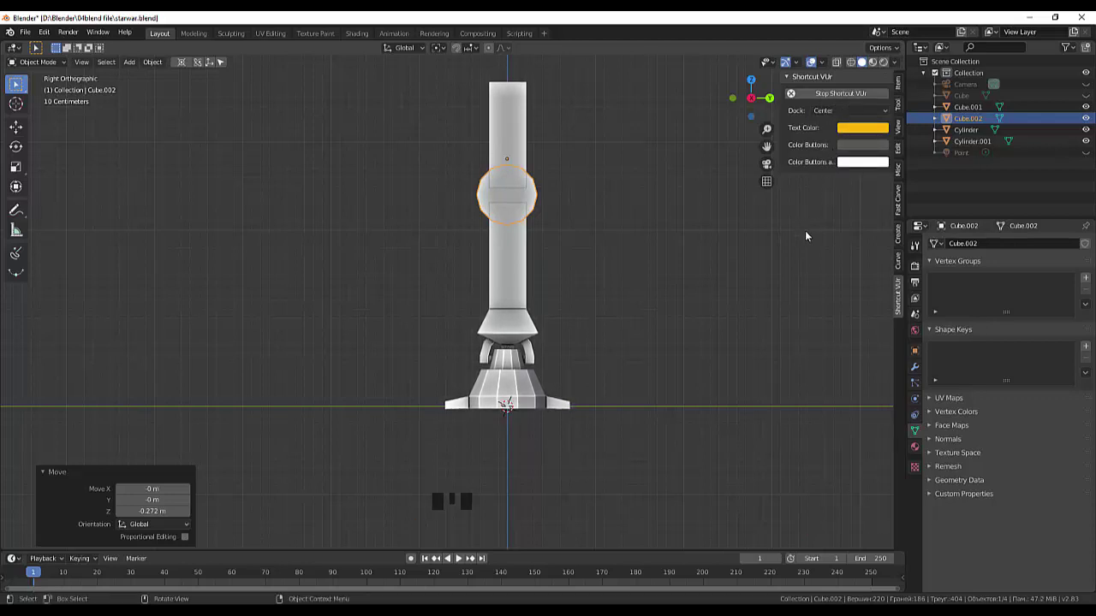
Centre the elbow disc's origin on its geometry and stretch it along X to about 1.478
drag(632, 203, 581, 185)
scroll(up, 3)
key(s)
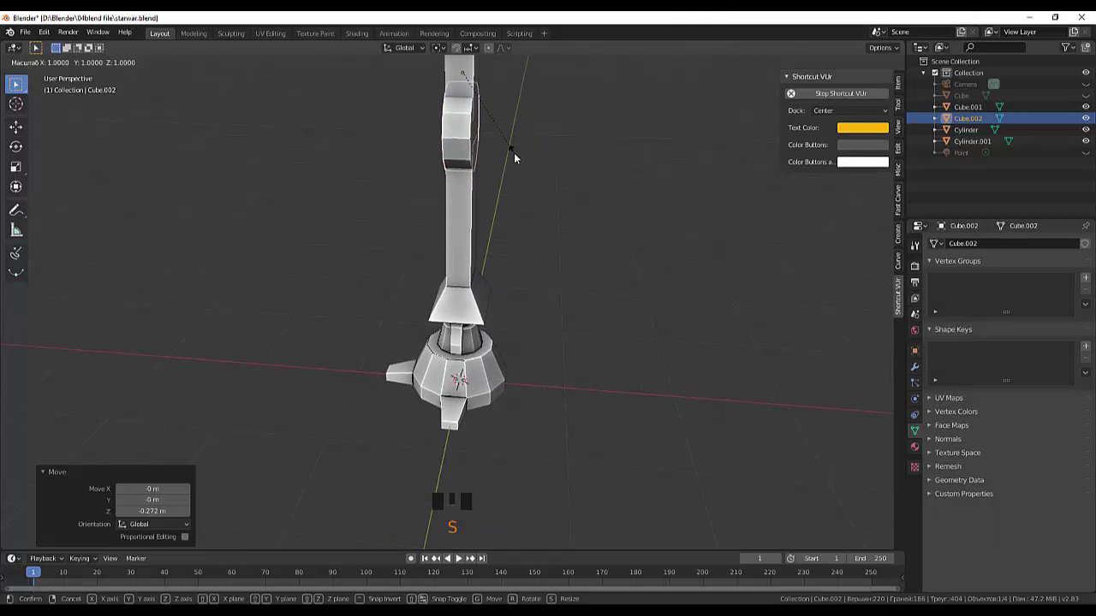
click(465, 160)
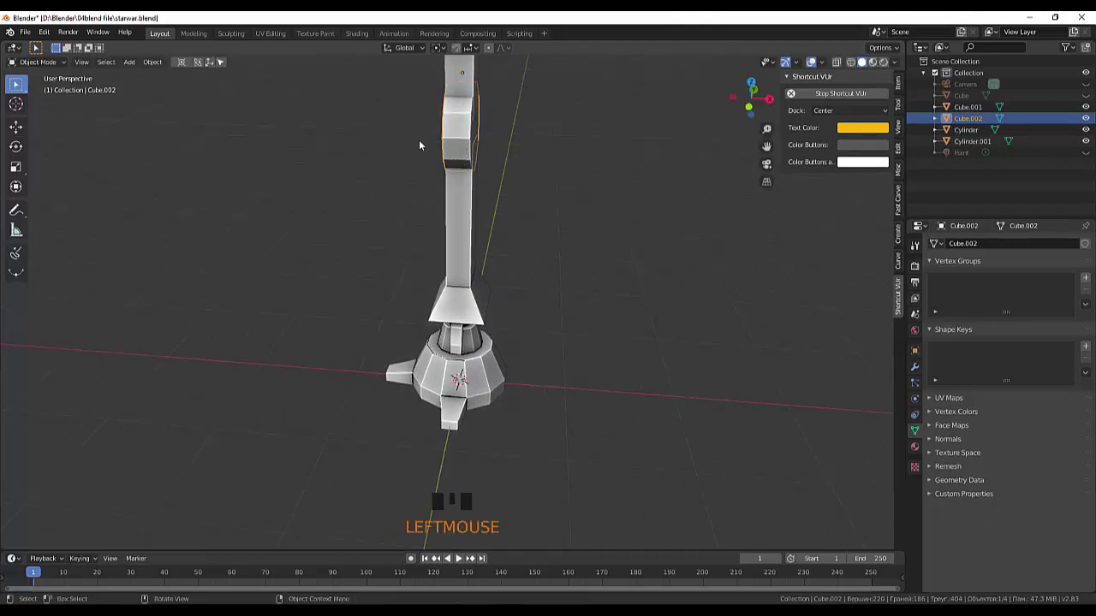
drag(160, 68, 321, 105)
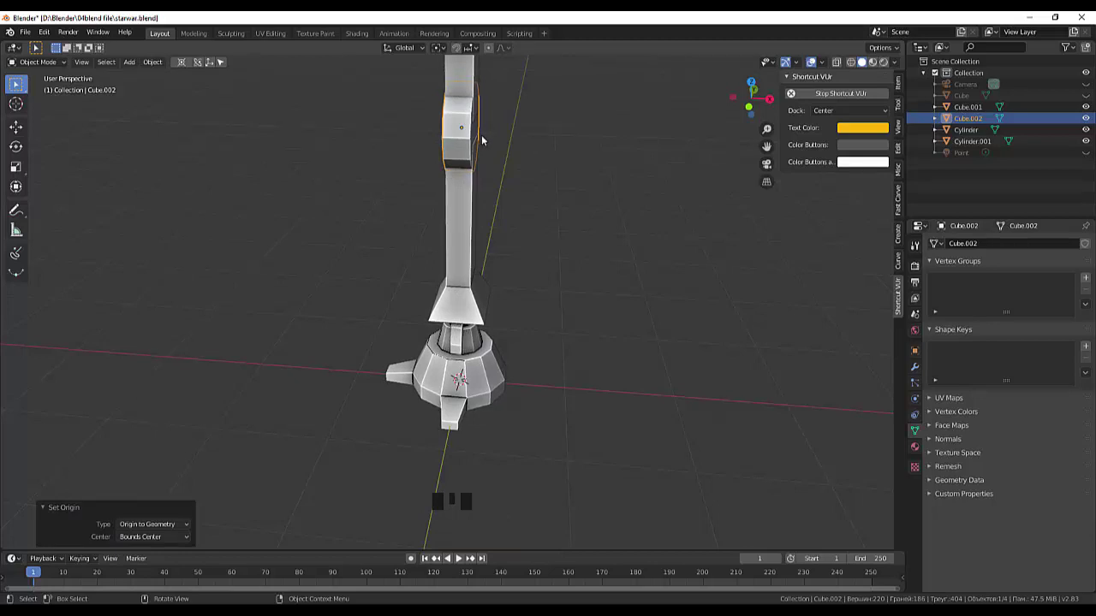
key(s)
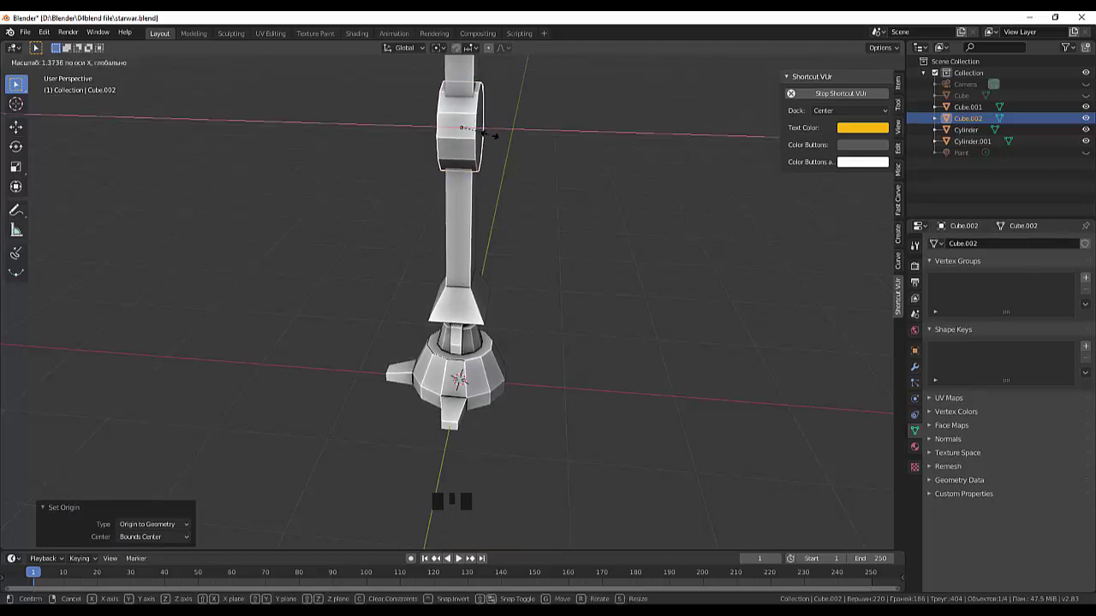
drag(576, 130, 558, 152)
In Edit Mode, knife-cut two parallel diagonal lines across the elbow disc's front face
key(Tab)
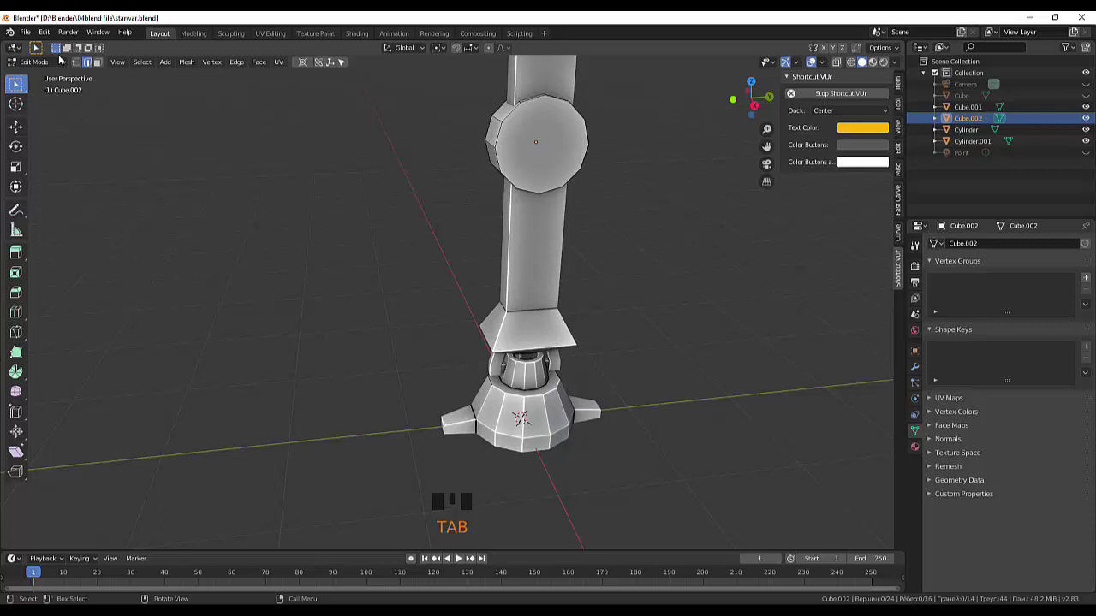
click(83, 63)
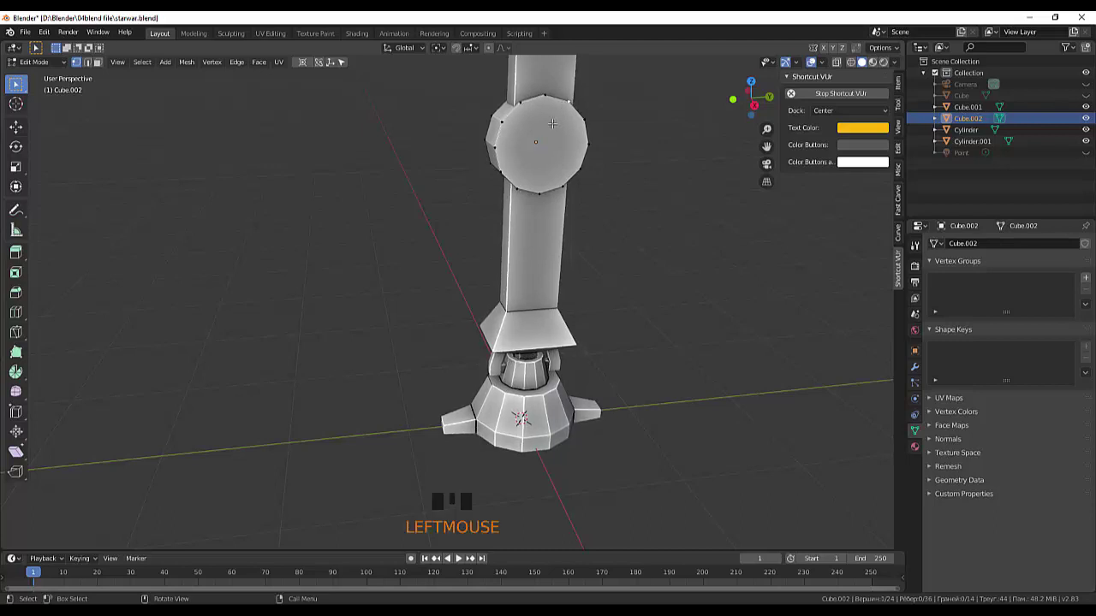
key(k)
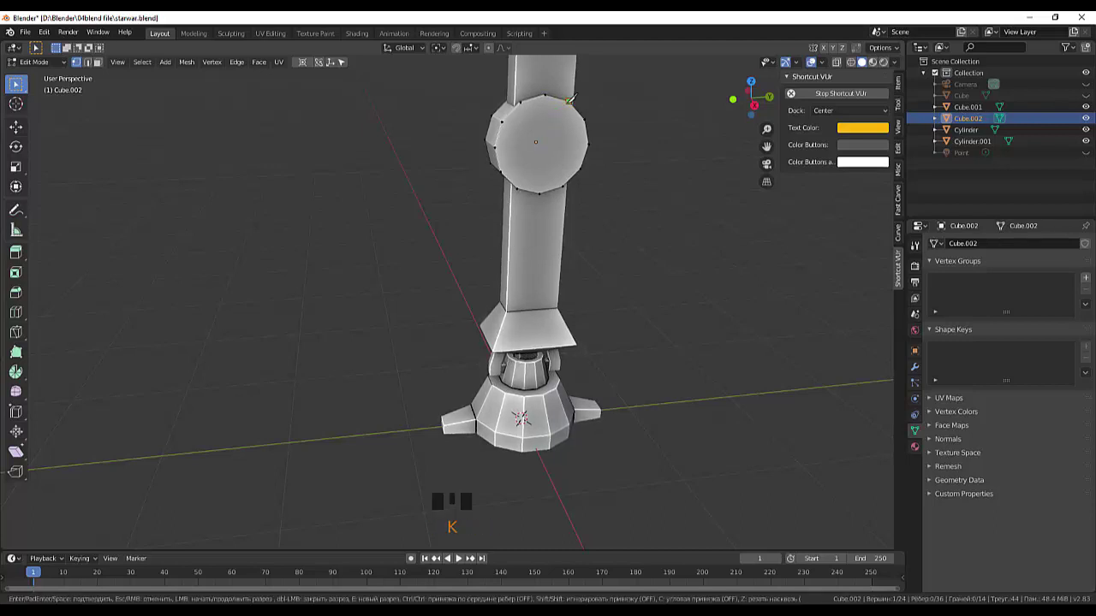
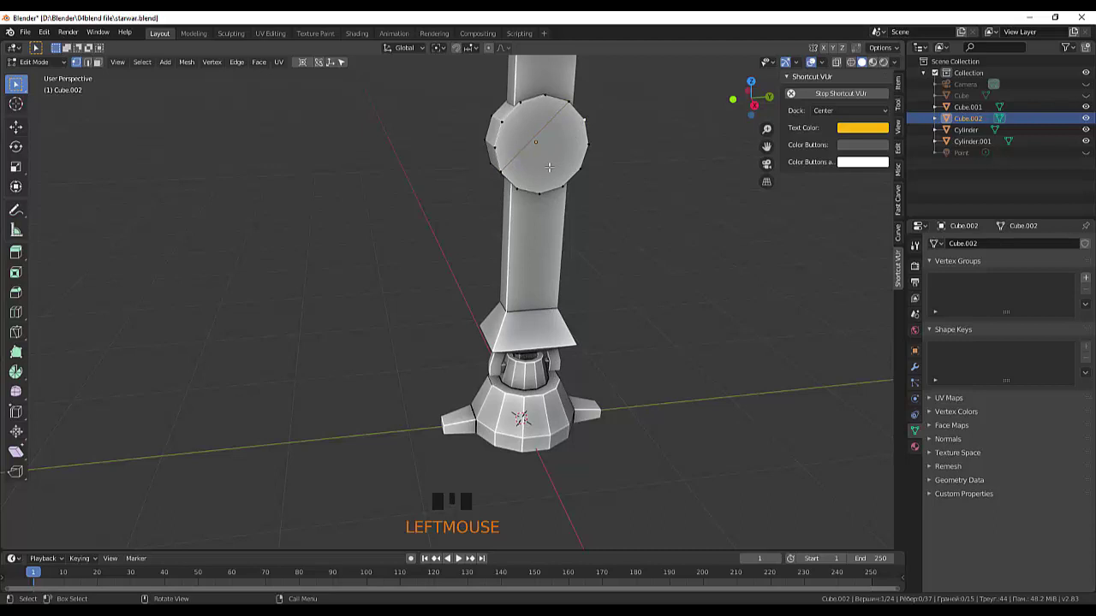
key(k)
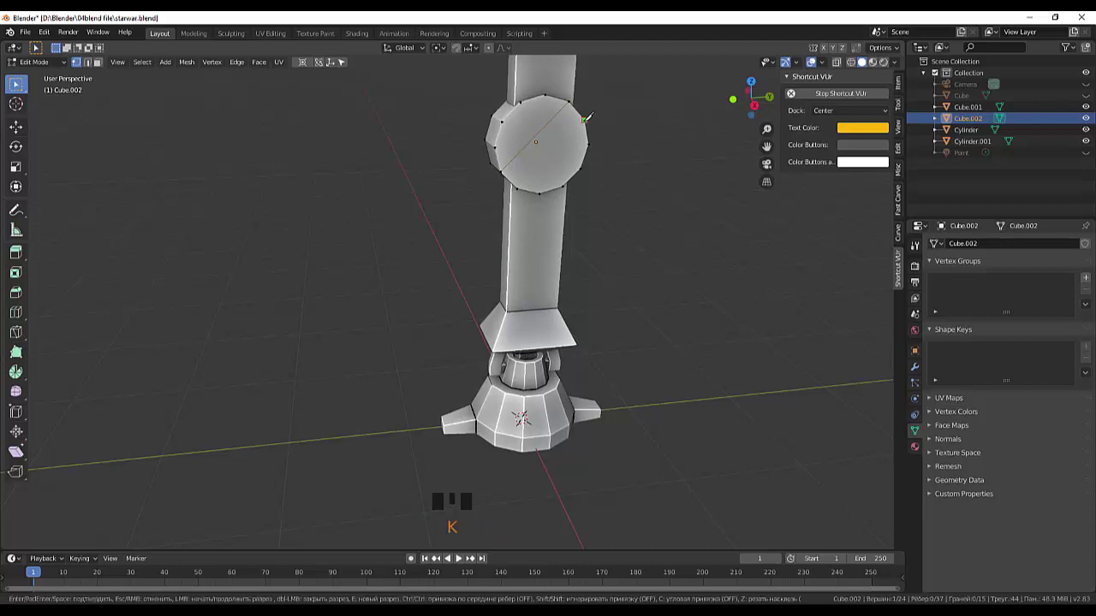
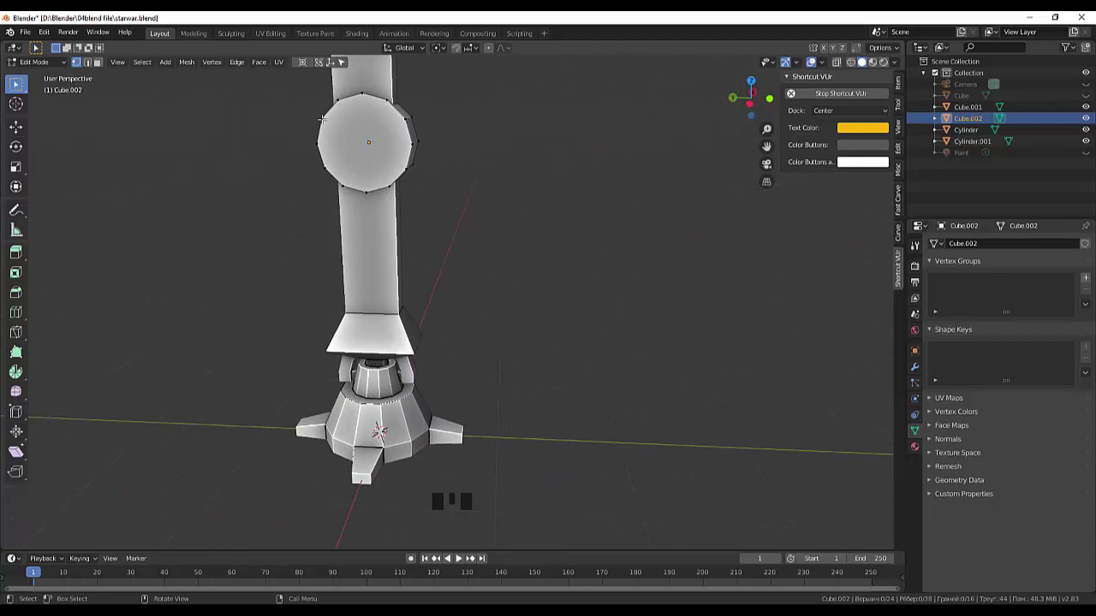
key(k)
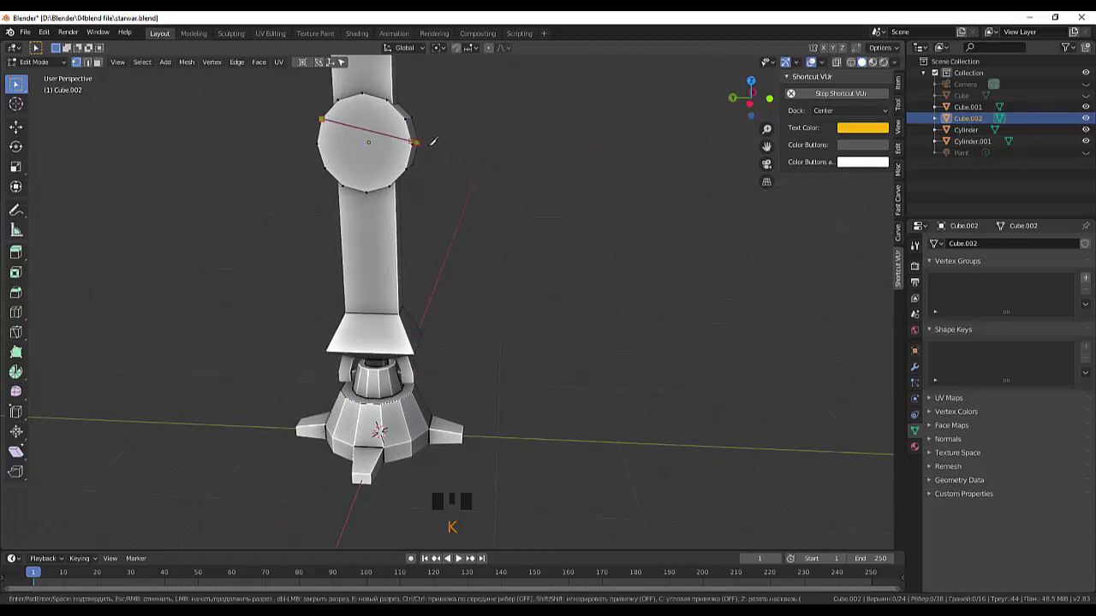
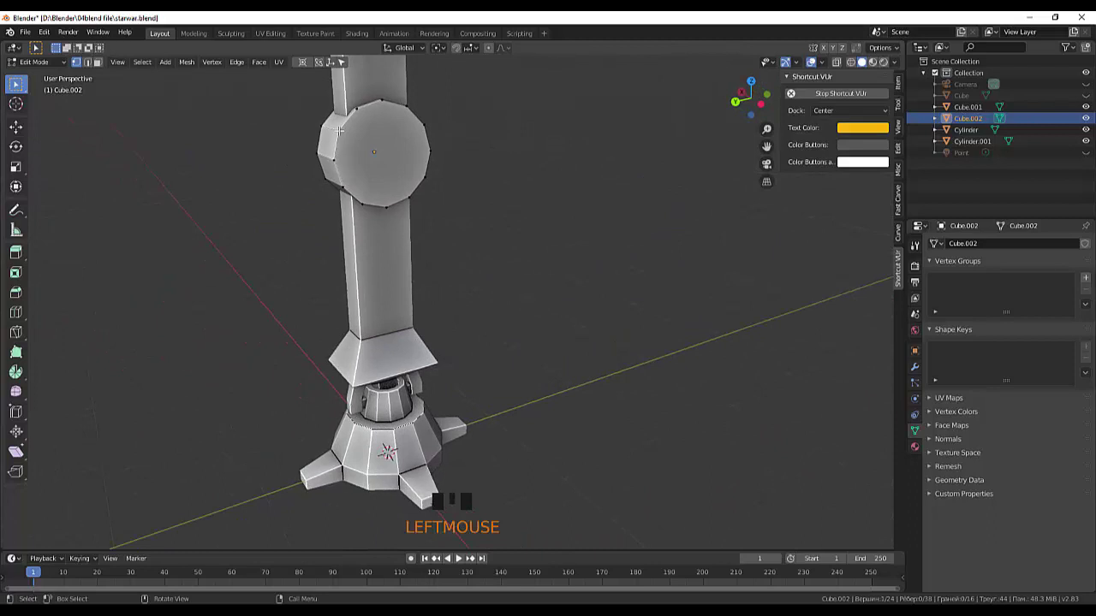
key(k)
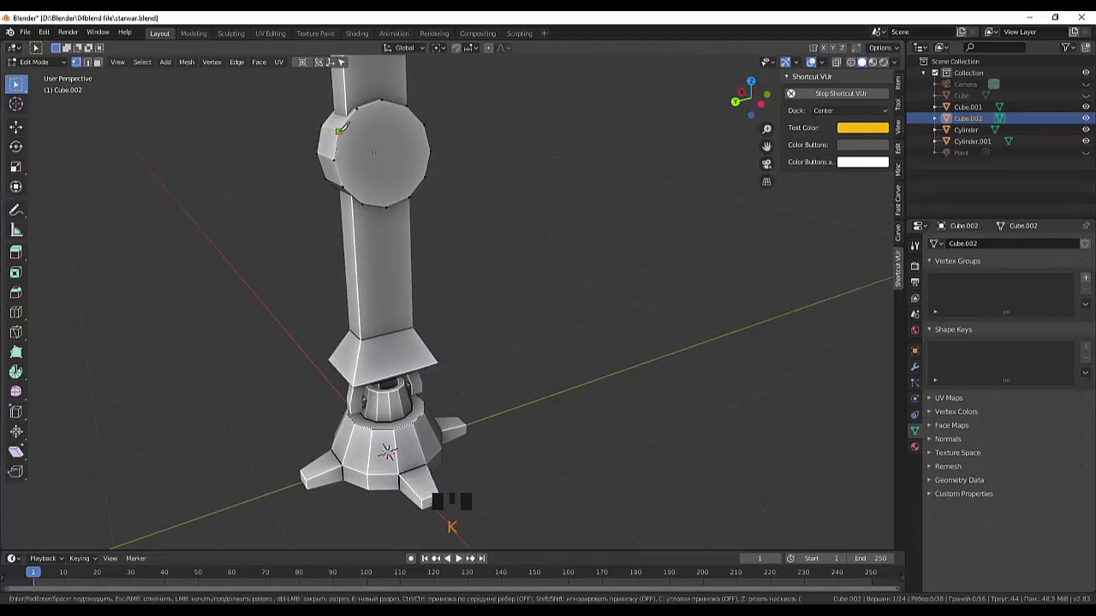
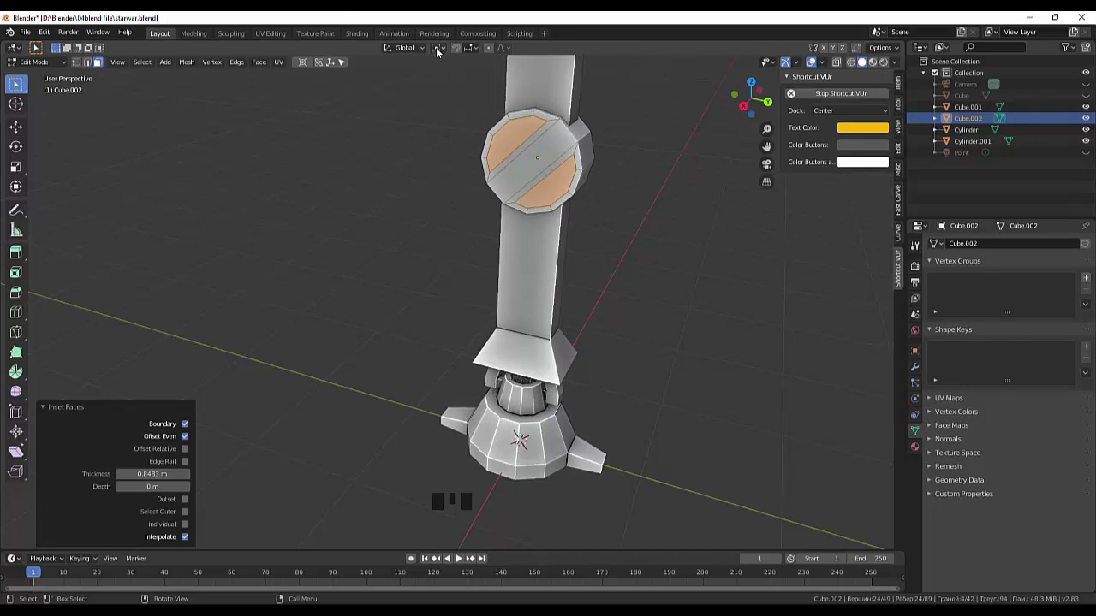
Set the pivot to Individual Origins and check snapping to shape the slot faces
drag(443, 54, 472, 112)
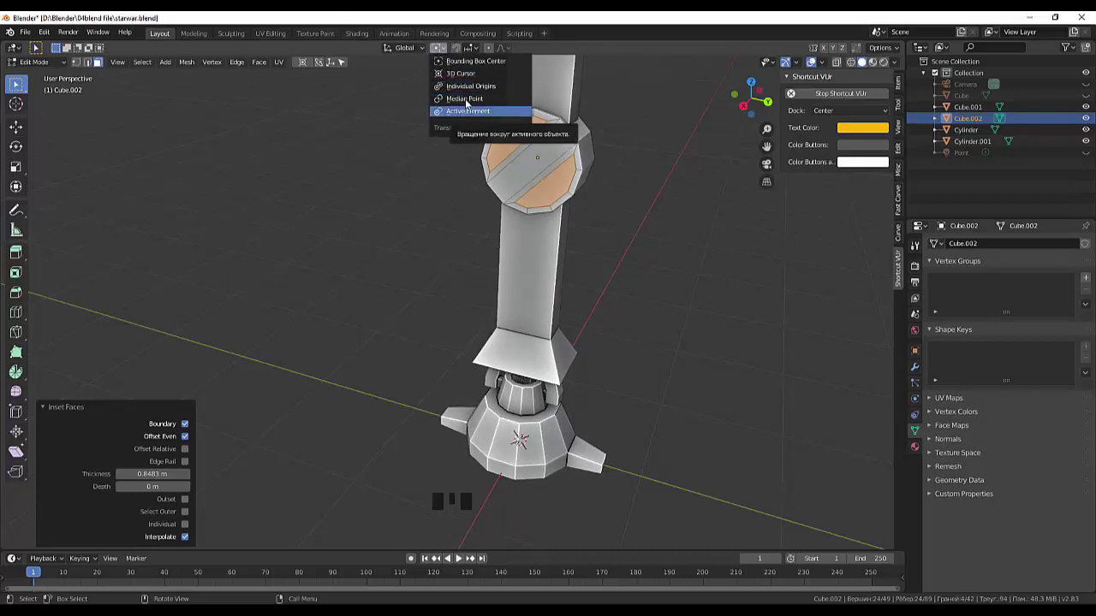
drag(472, 53, 425, 52)
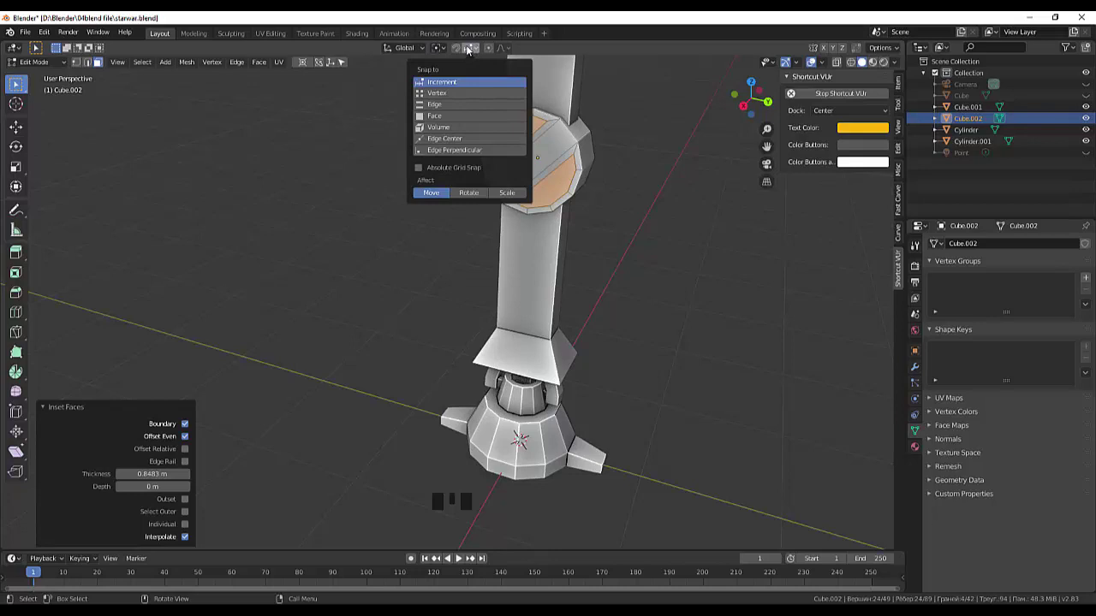
click(460, 51)
drag(446, 50, 461, 89)
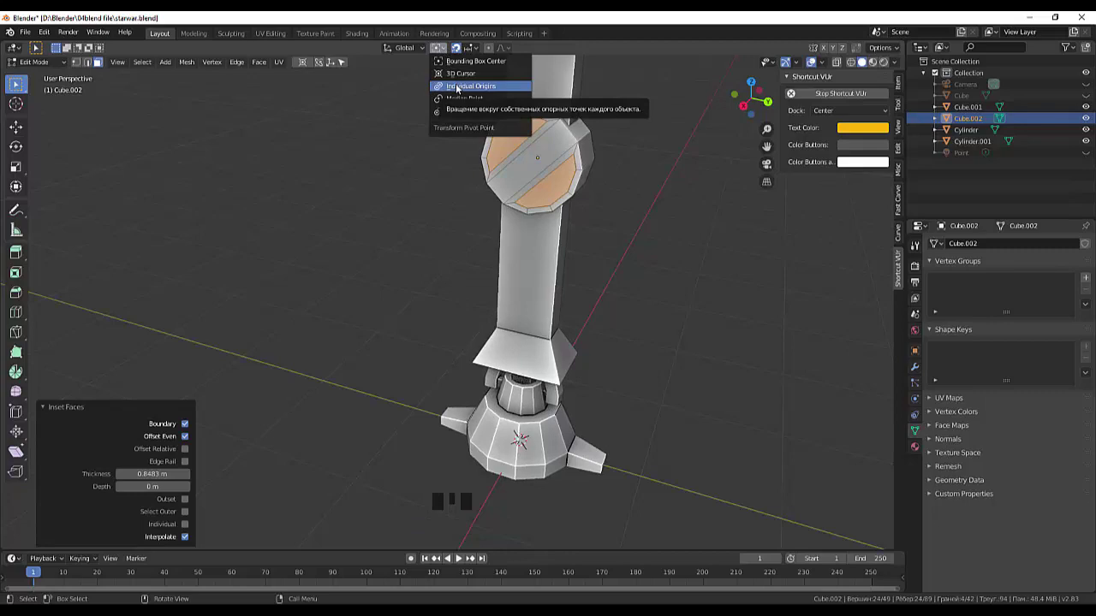
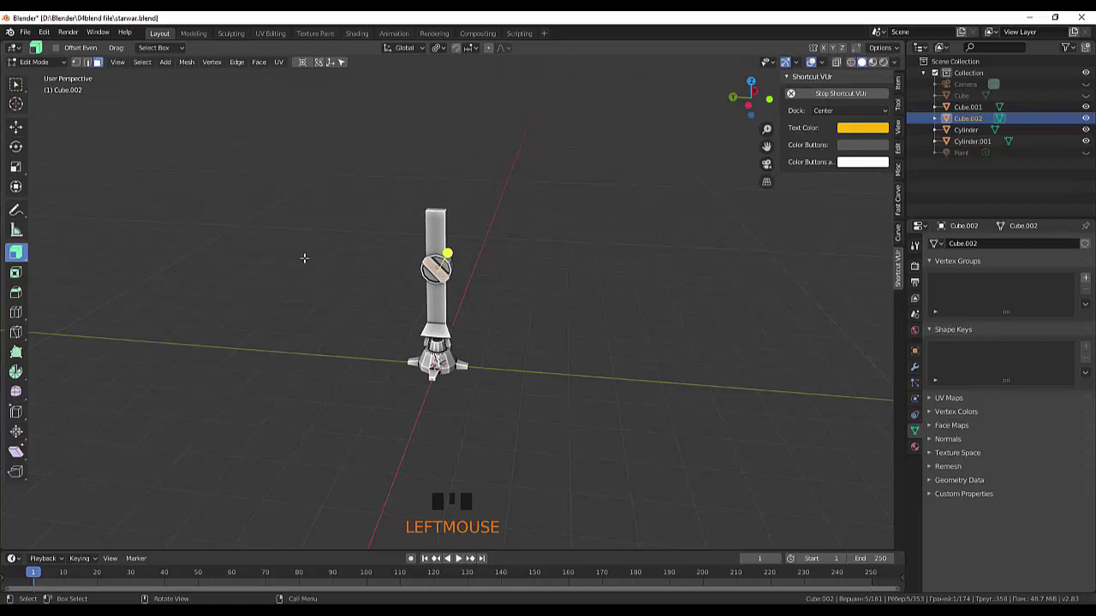
Return the finished slotted disc to Object Mode
click(37, 65)
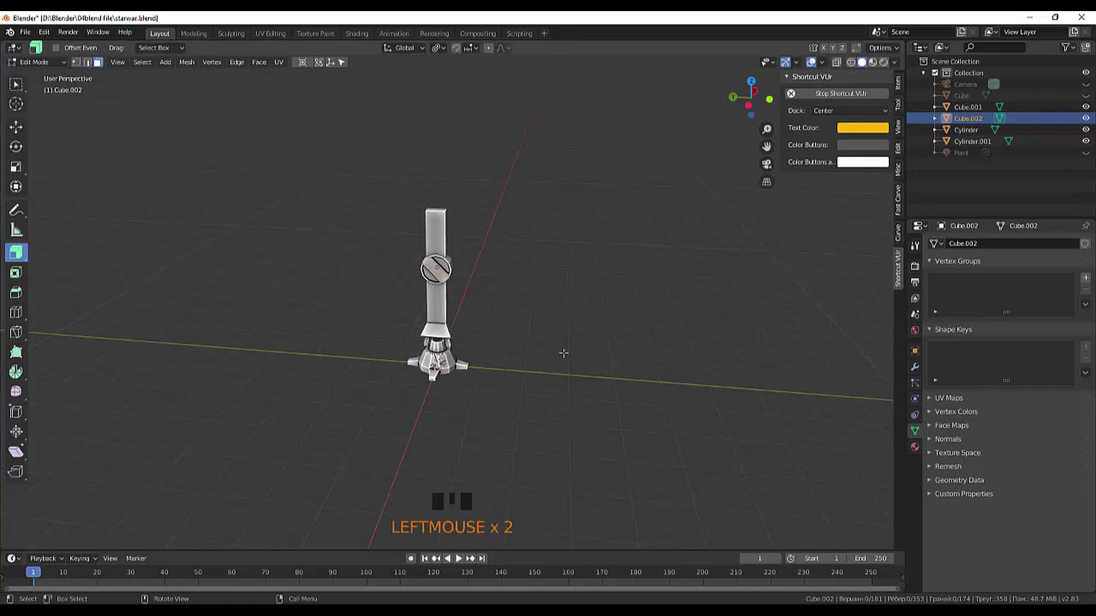
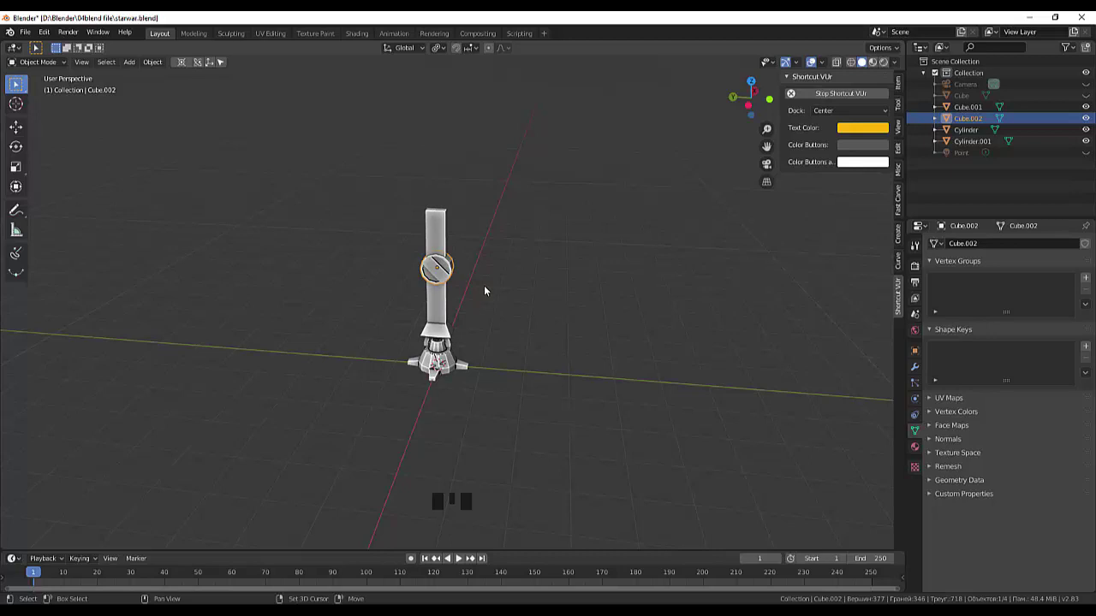
Duplicate the slotted disc, raise the copy 1.36 m to the arm's top, and view from the right
key(shift+d)
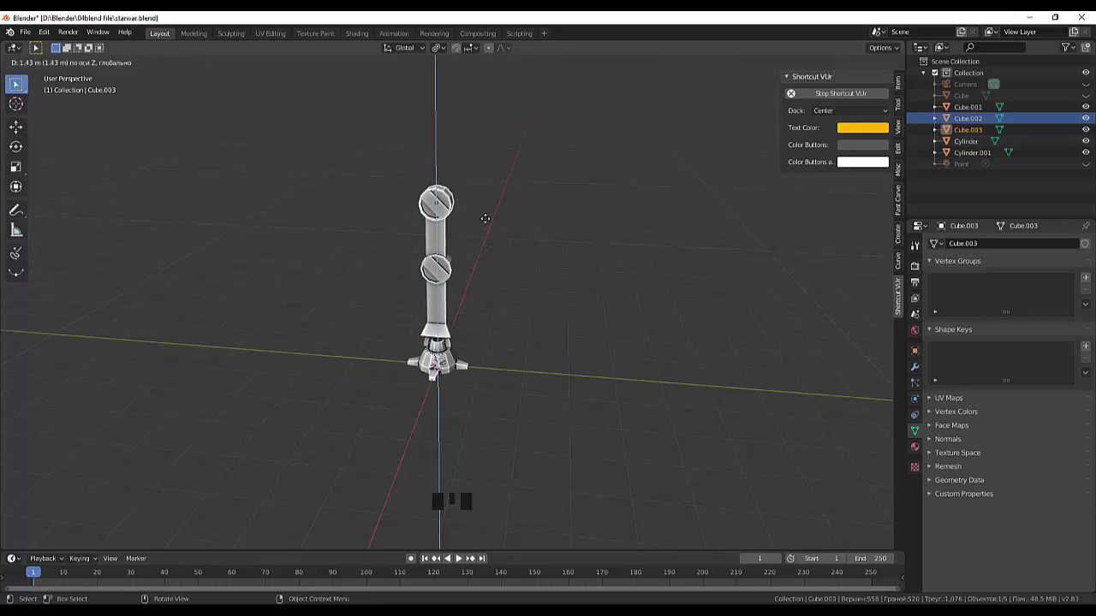
drag(571, 247, 1076, 286)
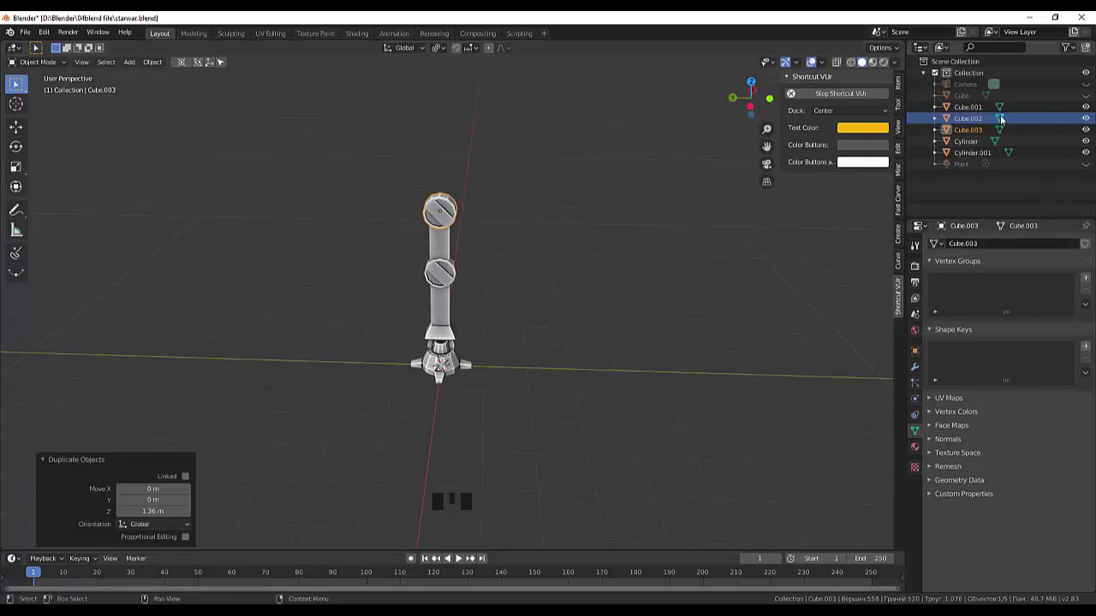
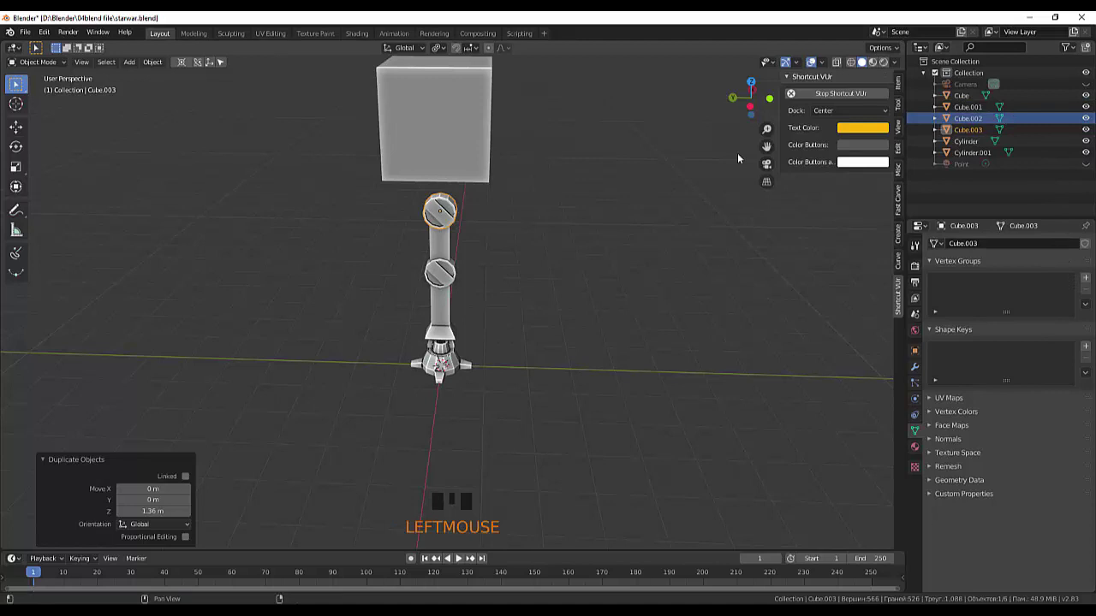
drag(733, 159, 703, 152)
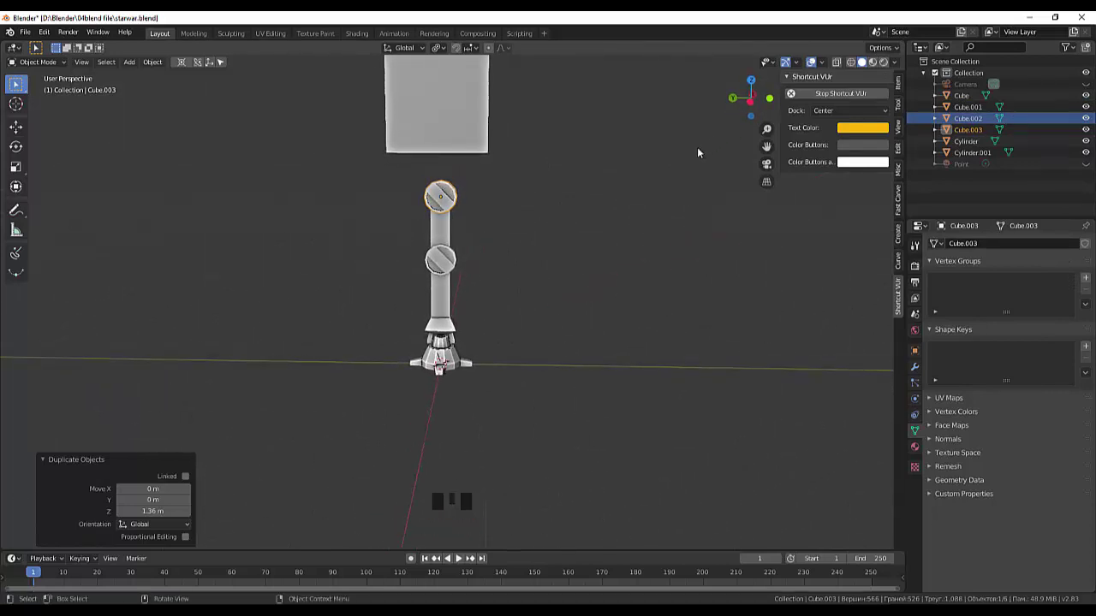
key(KP_3)
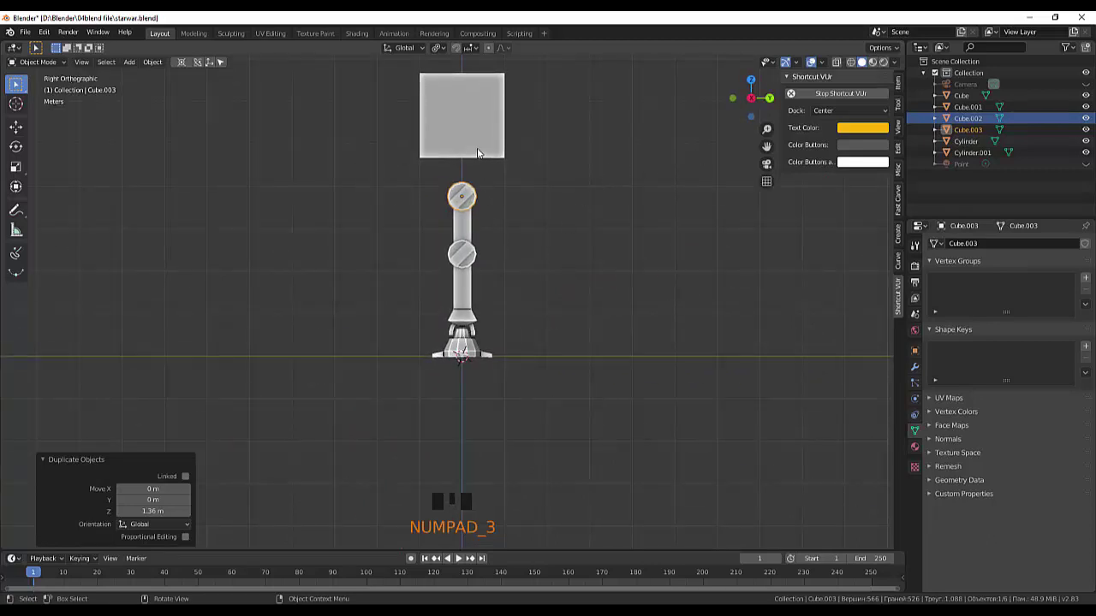
Move the head cube down onto the arm's top joint in Right Ortho view
click(483, 152)
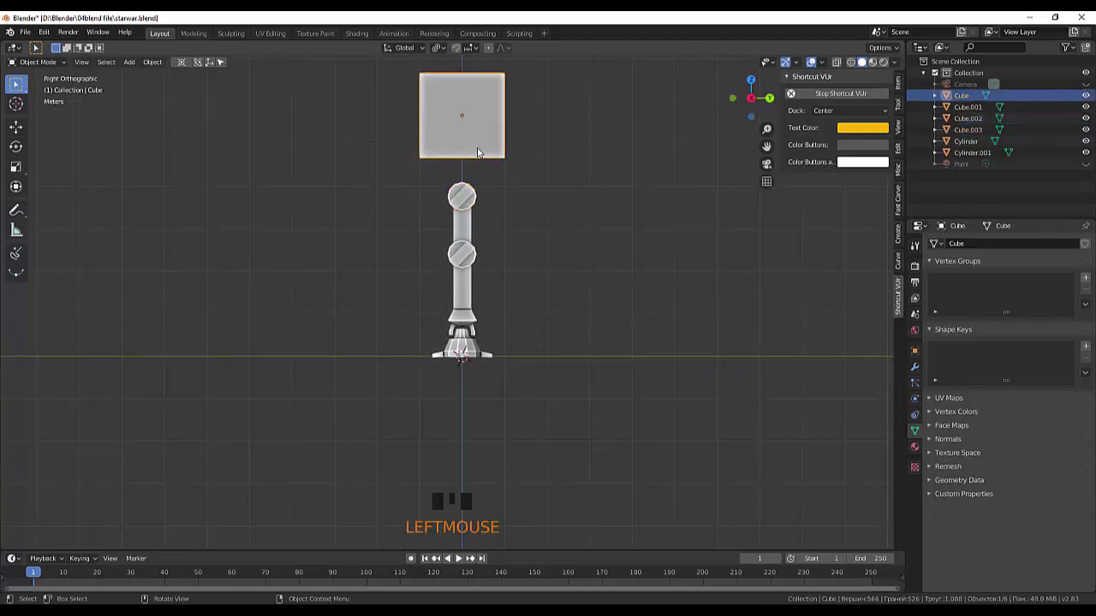
key(g)
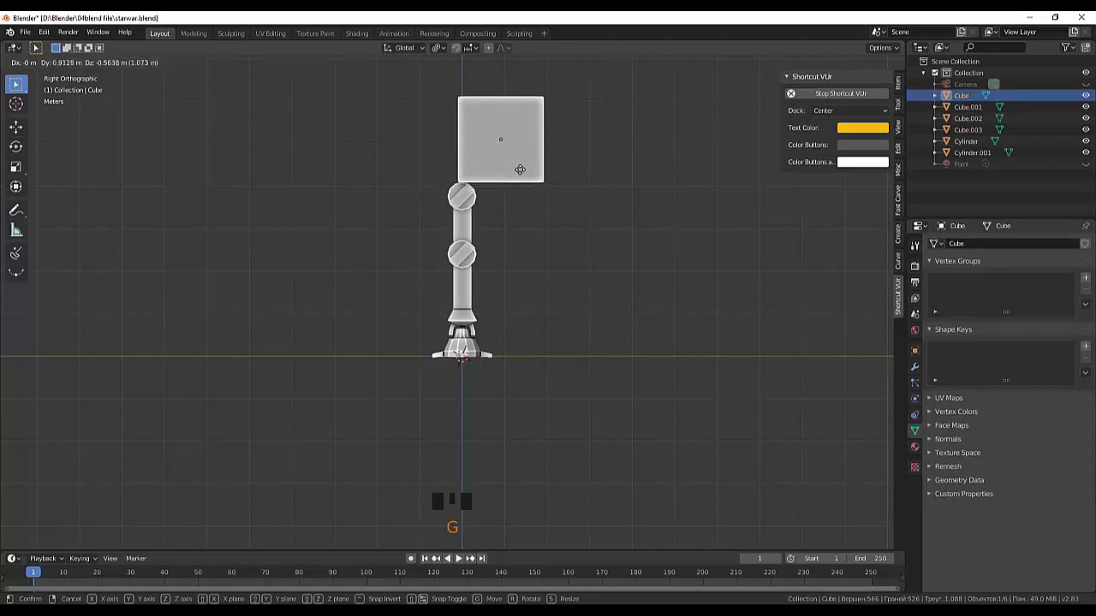
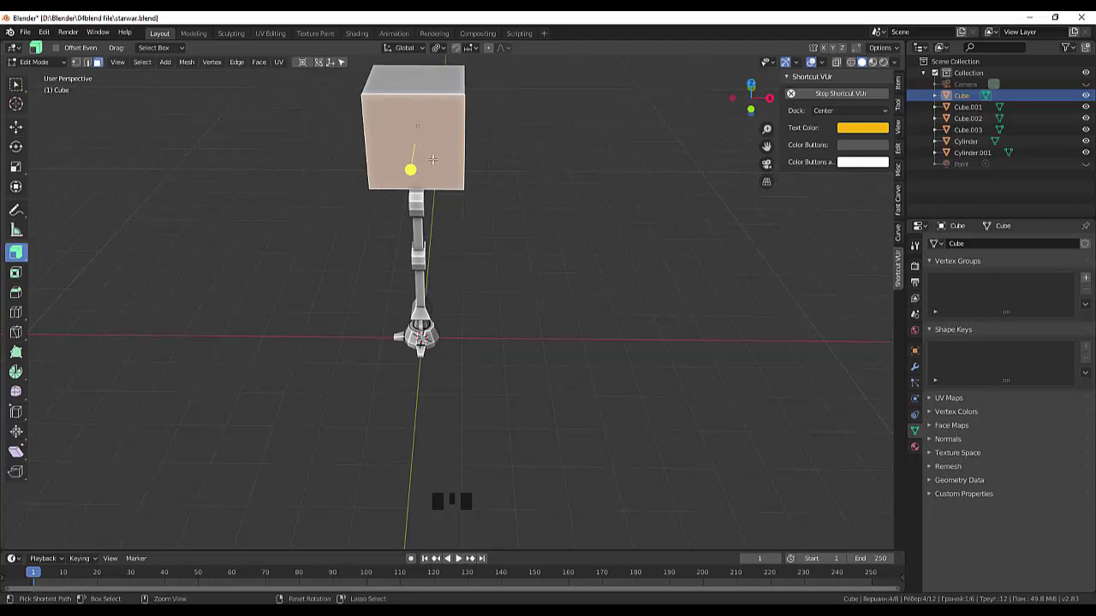
Add a vertical loop cut through the middle of the head cube
key(ctrl+r)
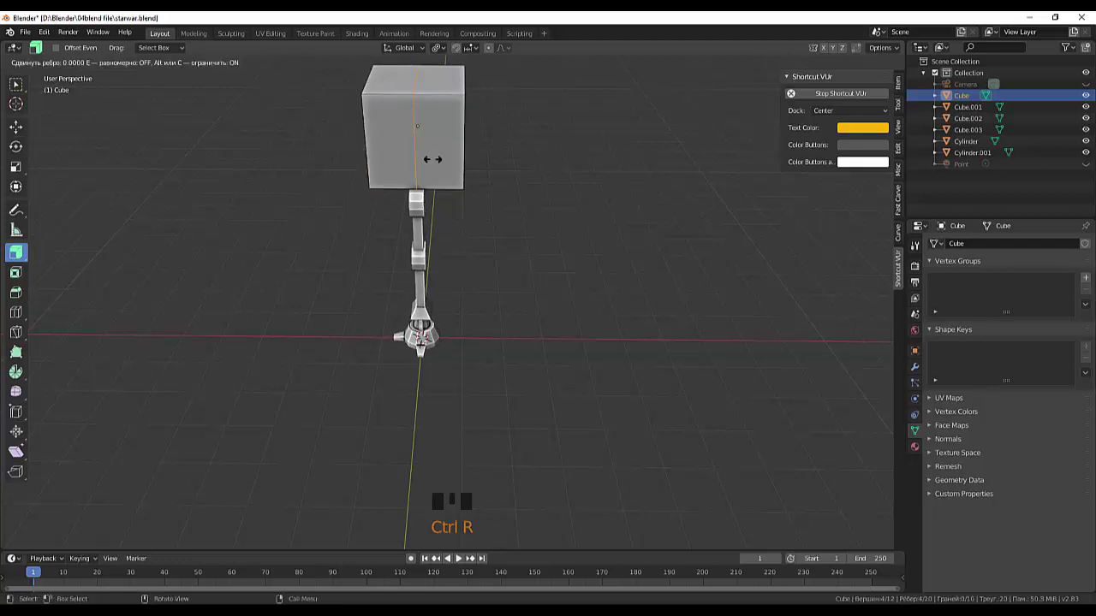
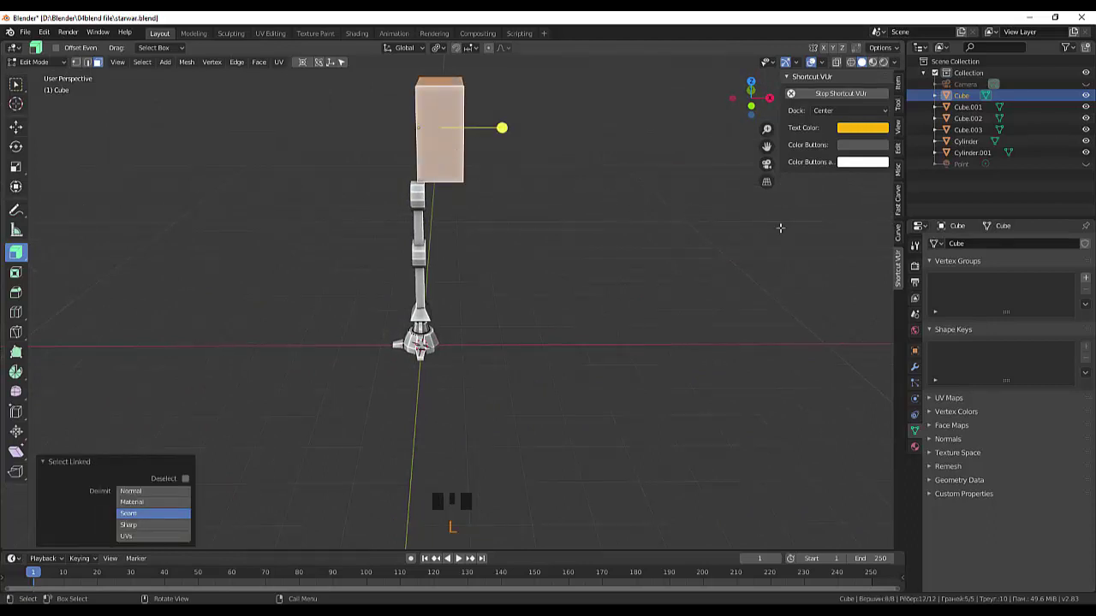
Add a Mirror modifier on X to the half head and check the connected faces
click(921, 367)
drag(952, 245, 858, 362)
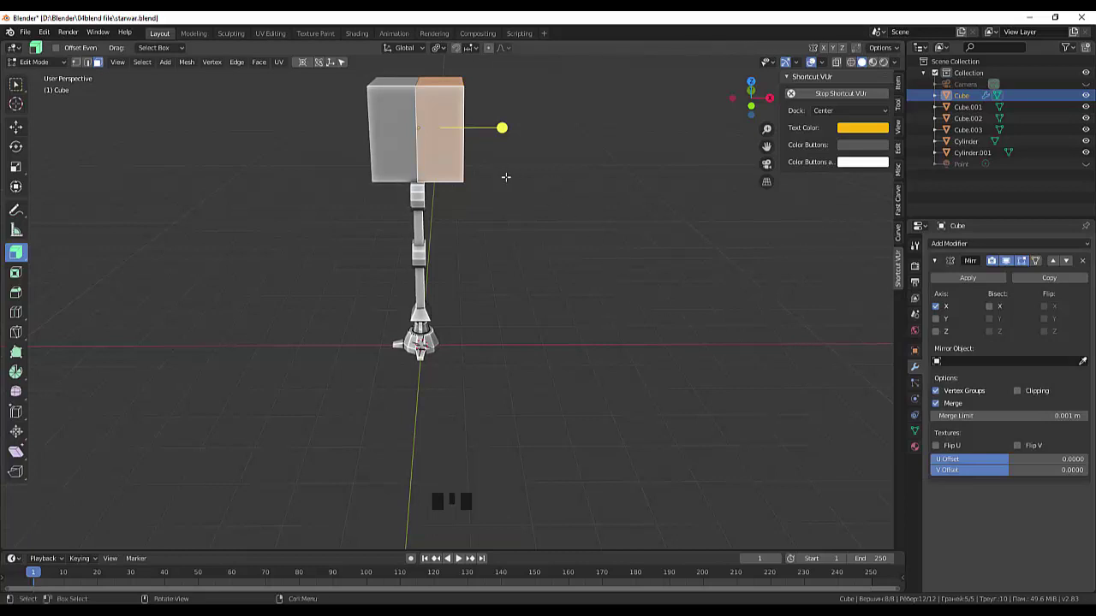
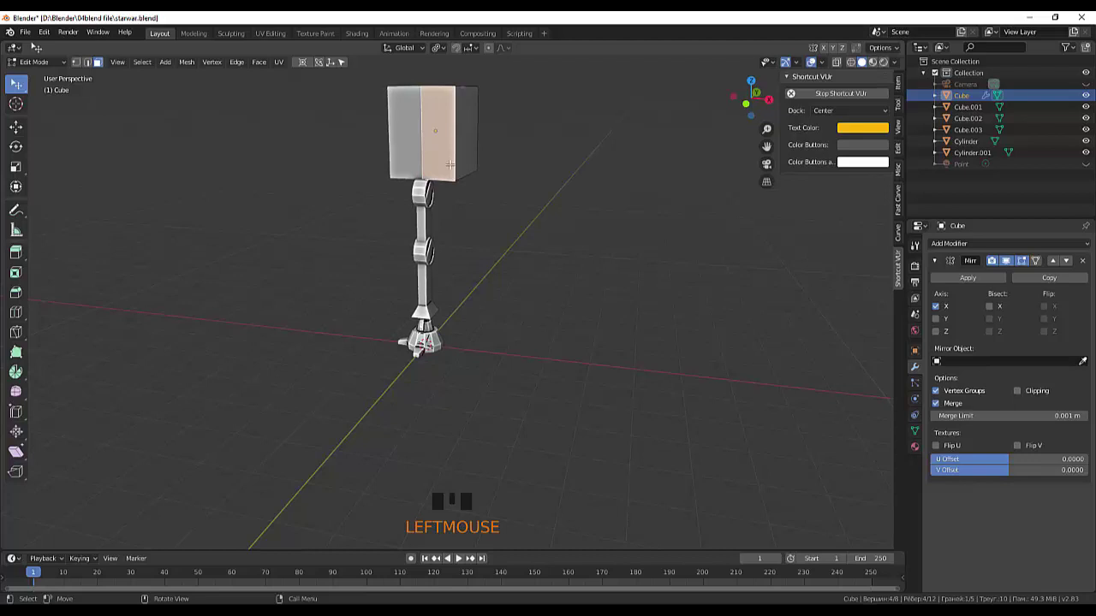
key(l)
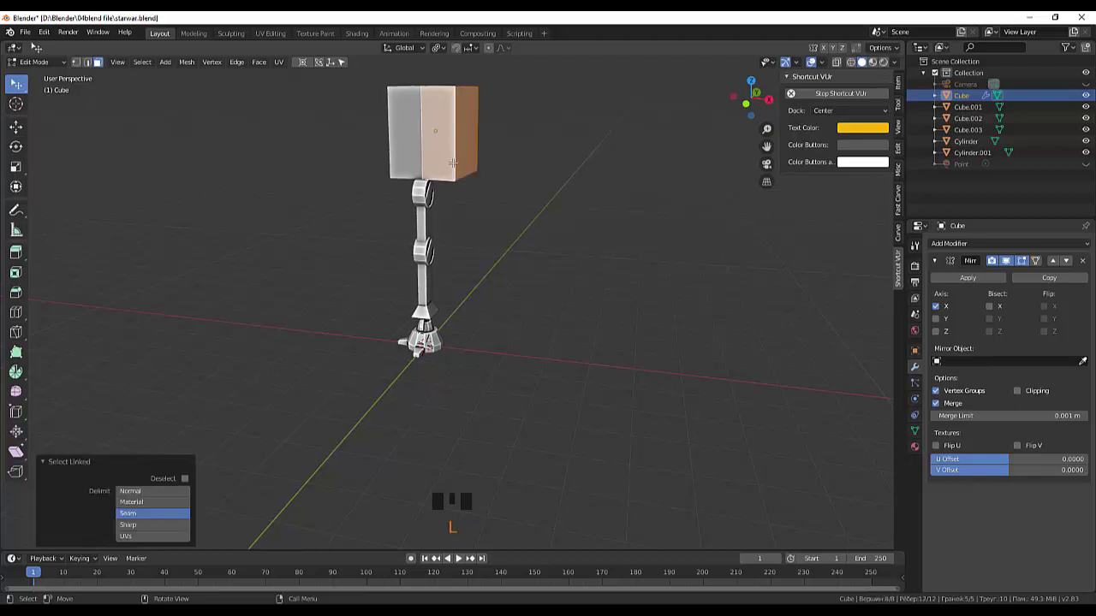
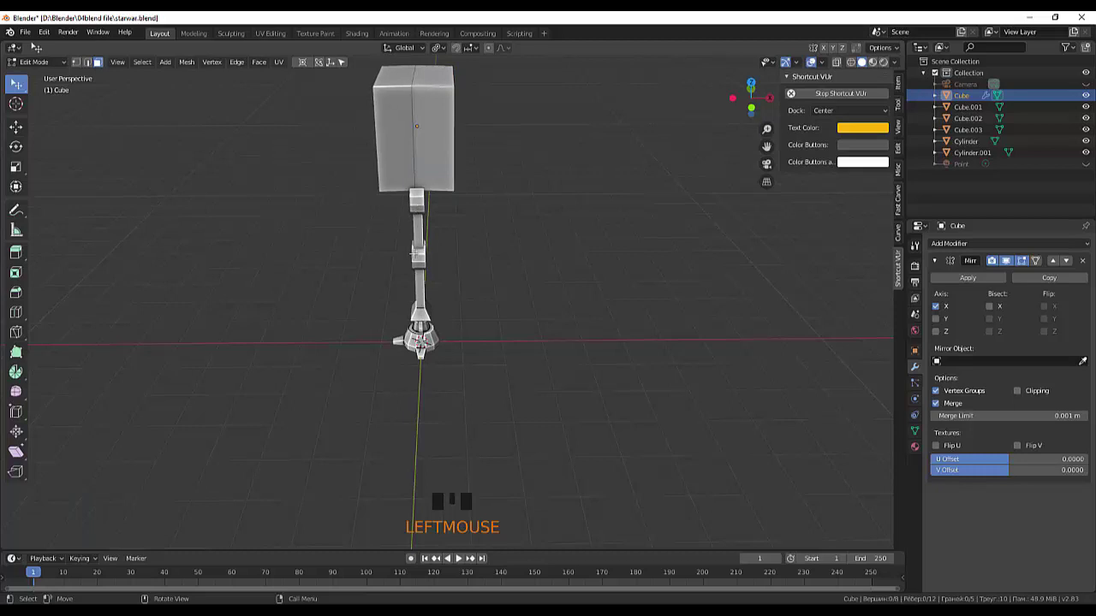
Back in Object Mode, box-select all the arm pieces and view the robot from the front
drag(30, 62, 435, 286)
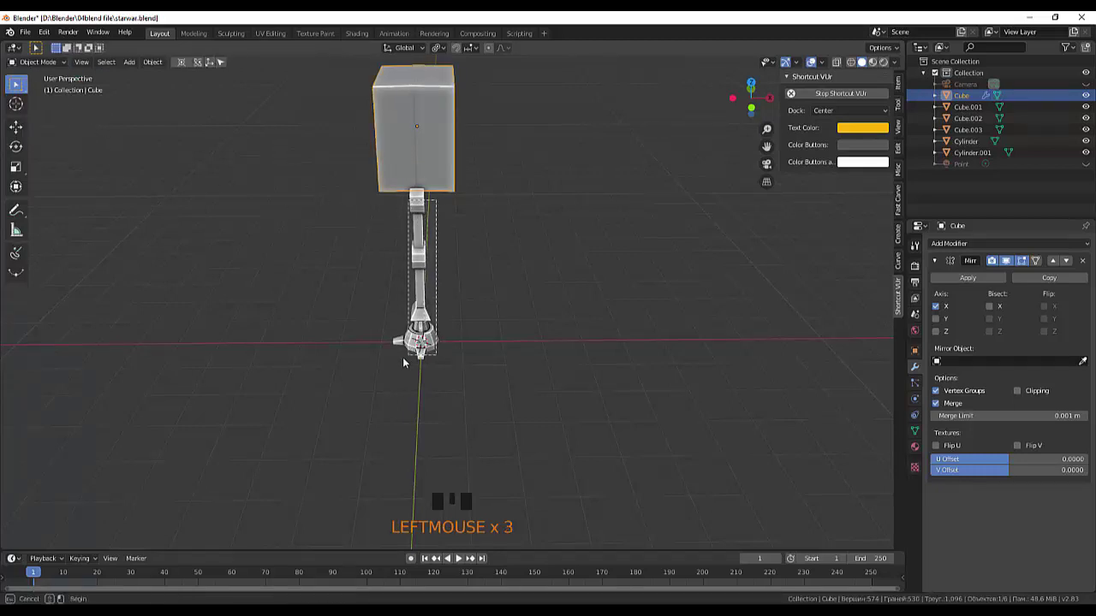
drag(510, 309, 508, 286)
key(KP_3)
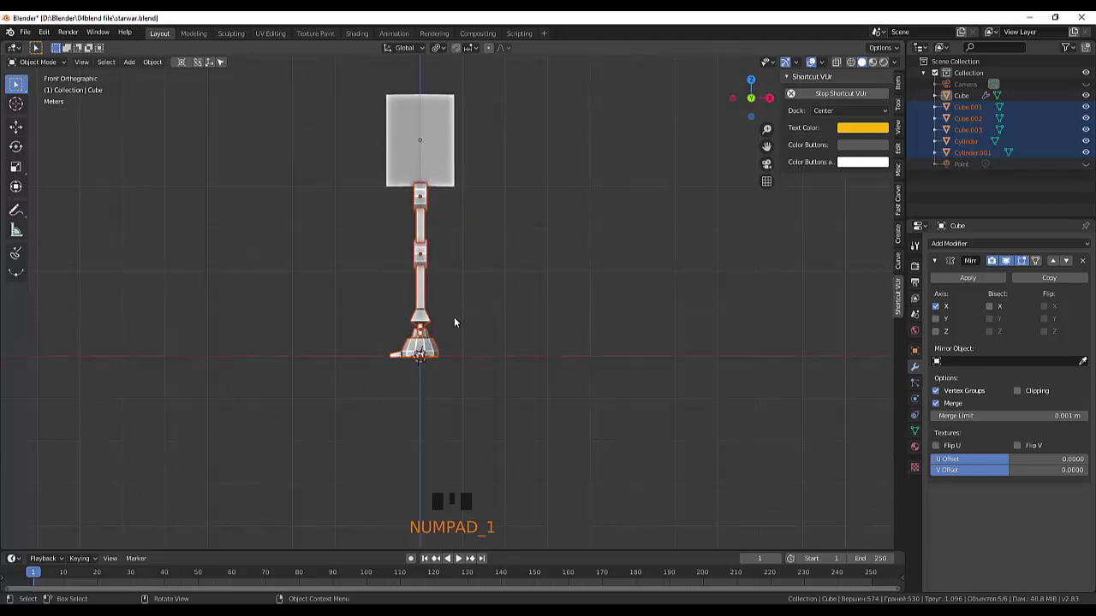
drag(463, 321, 444, 330)
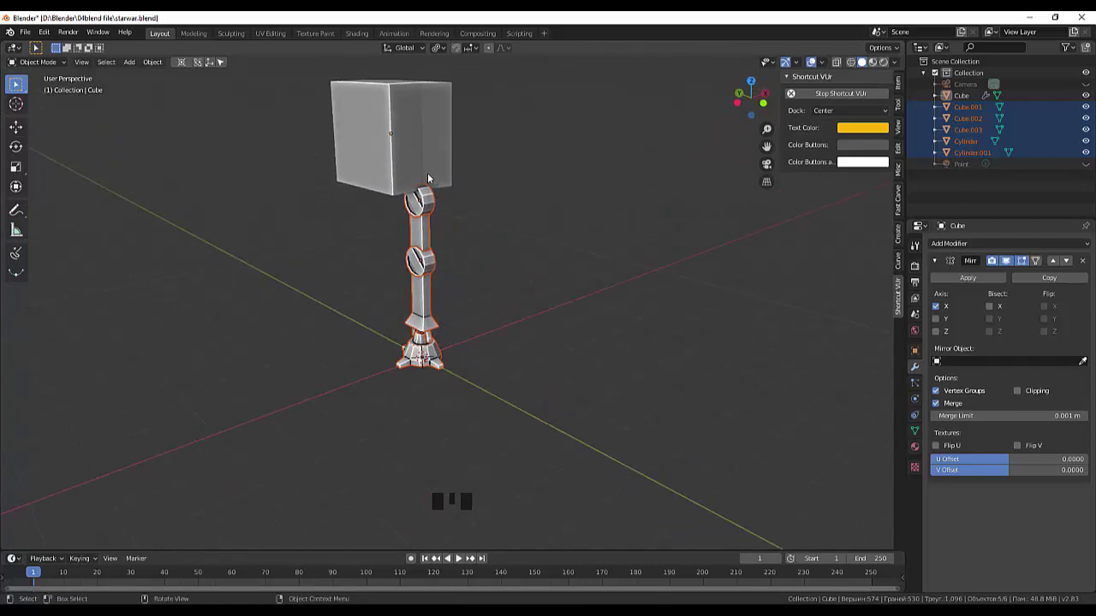
Rotate the head box about the vertical Z axis by roughly 22.5°
click(403, 161)
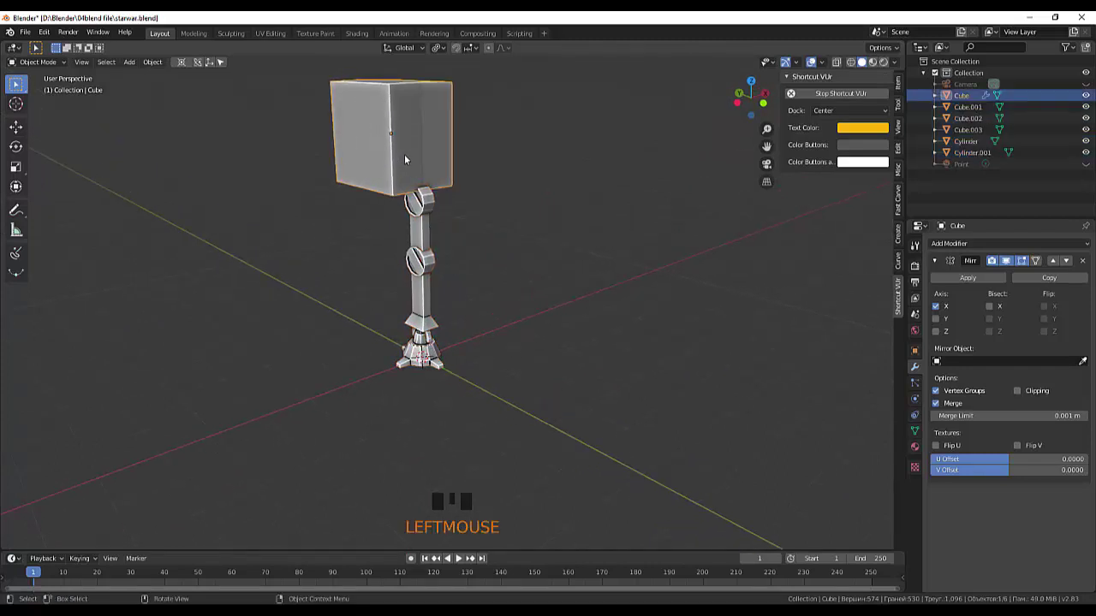
key(r)
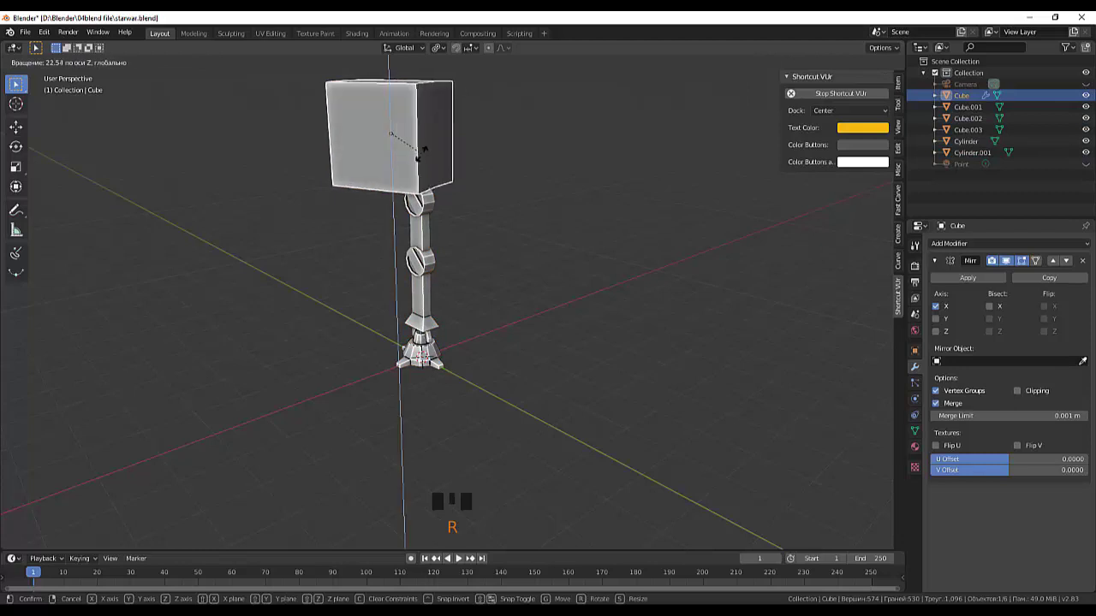
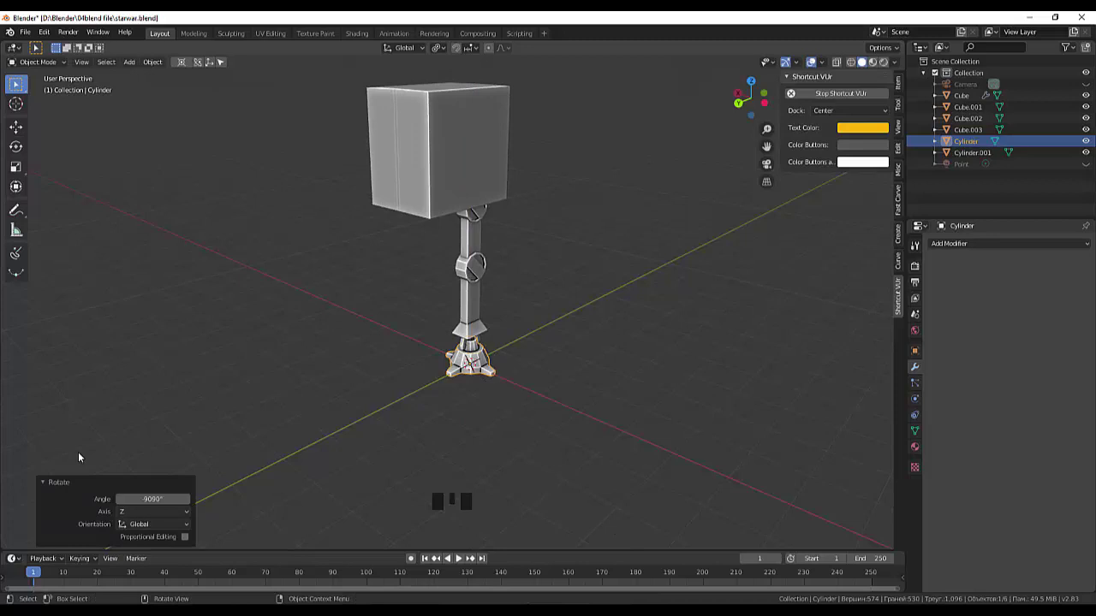
drag(316, 399, 130, 384)
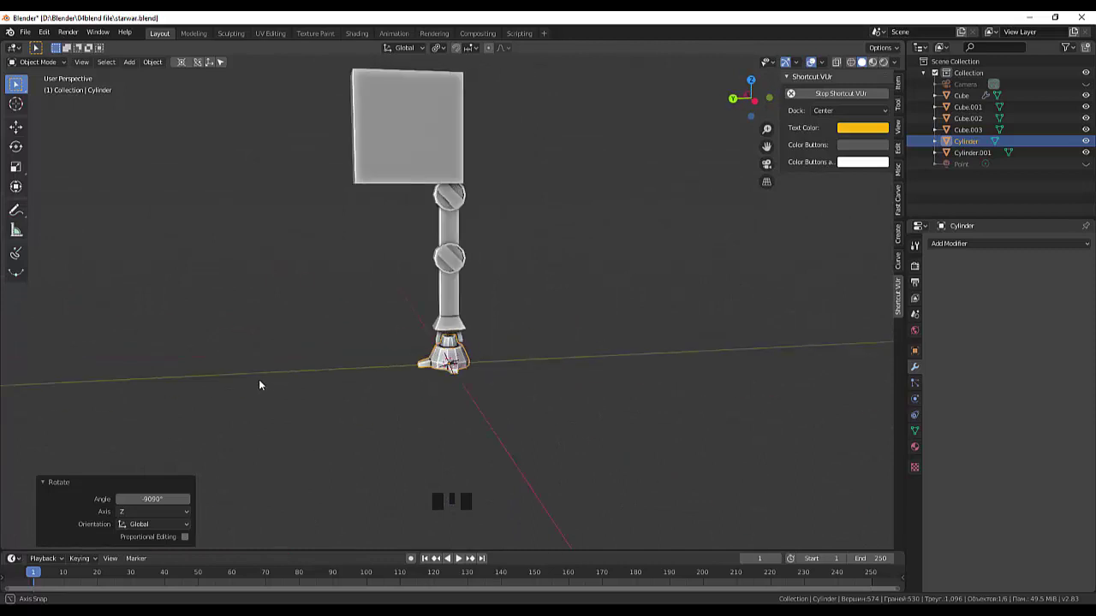
click(388, 164)
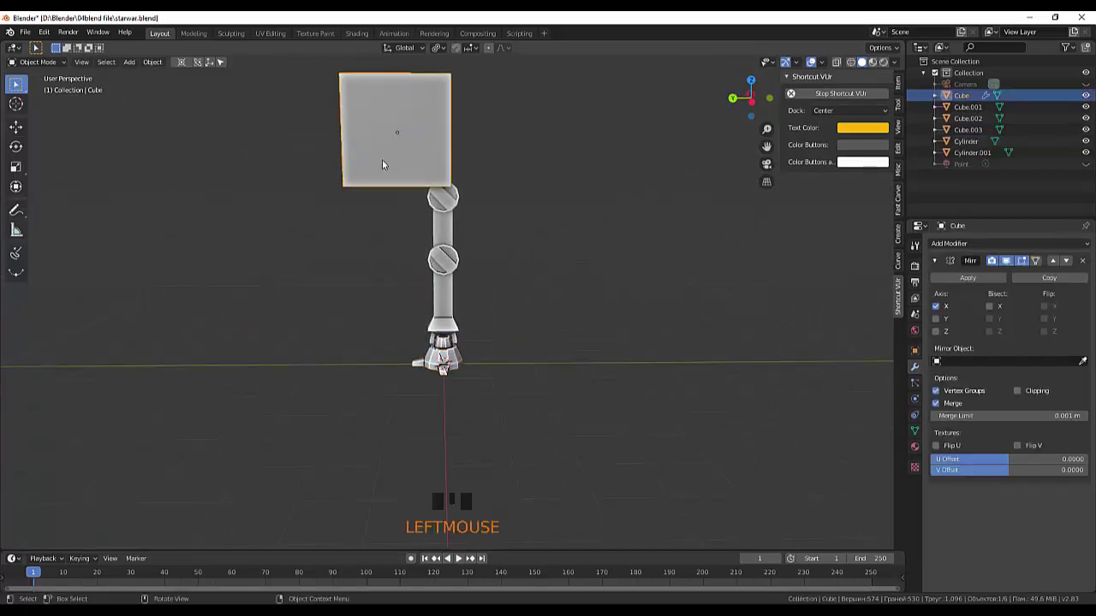
key(KP_3)
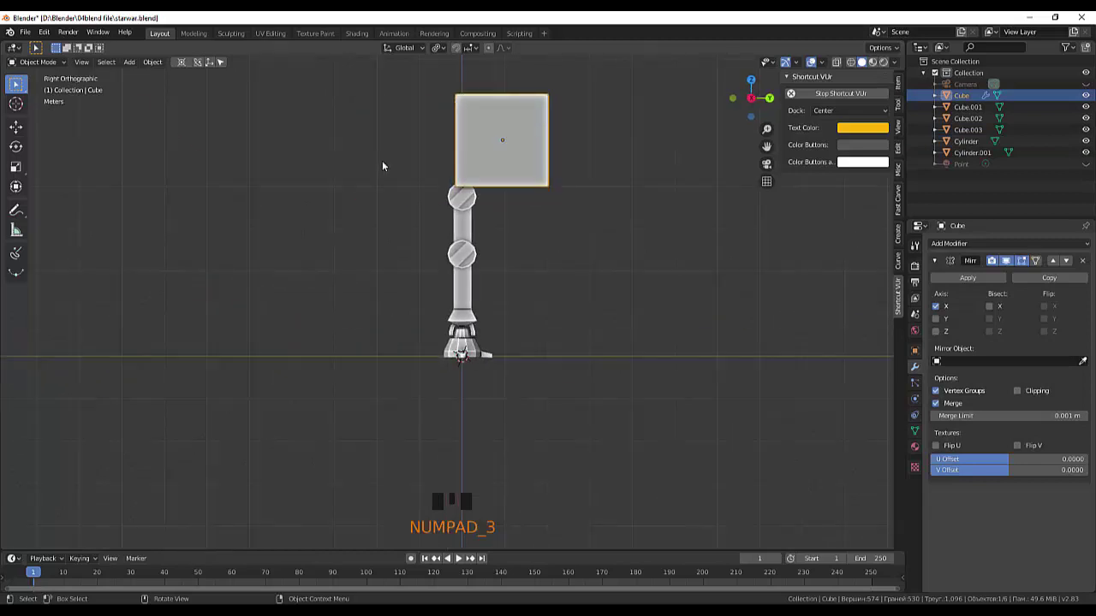
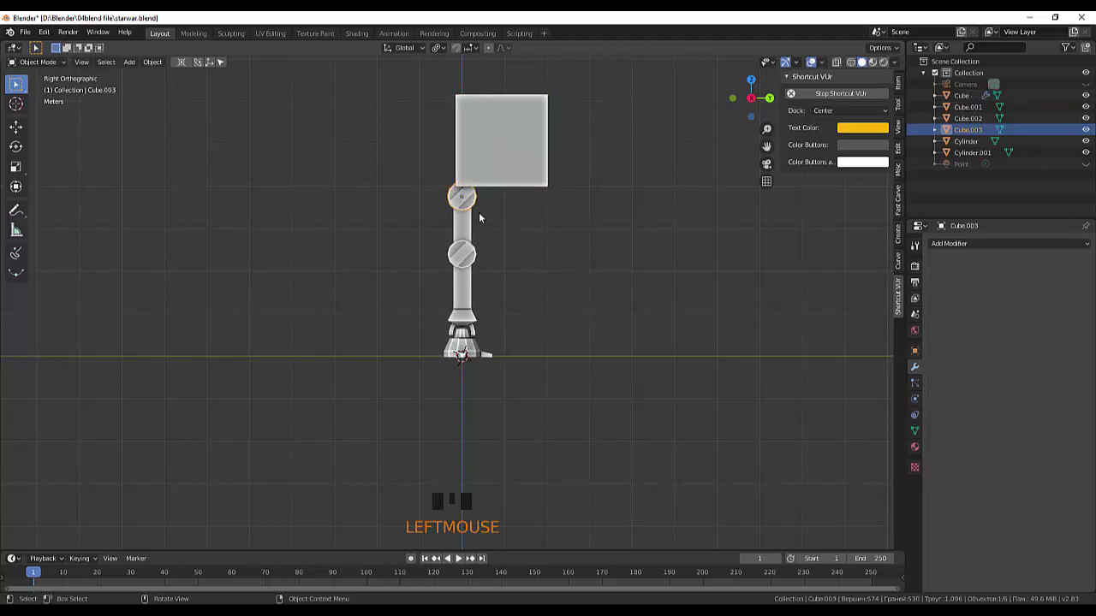
Confirm the arm pieces' rotation about the vertical axis and check it from the front view
click(491, 200)
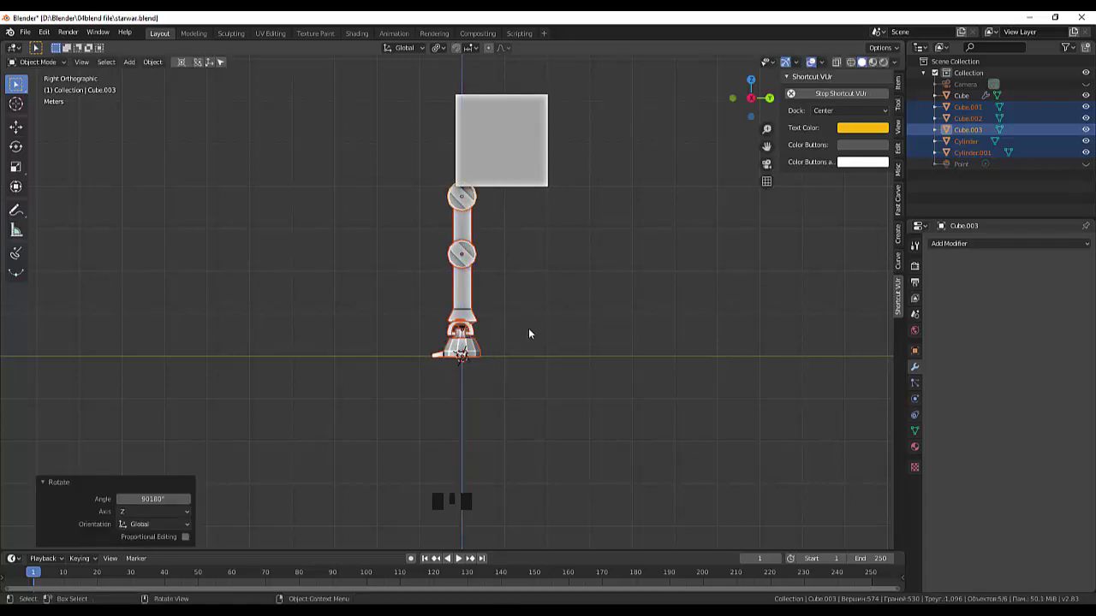
drag(568, 306, 546, 304)
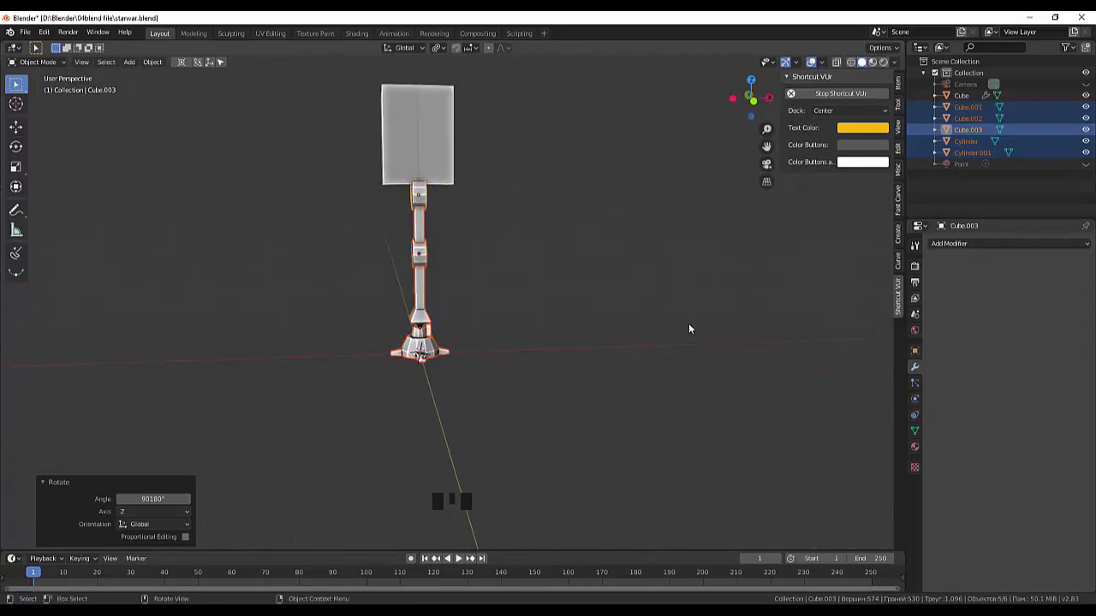
key(KP_2)
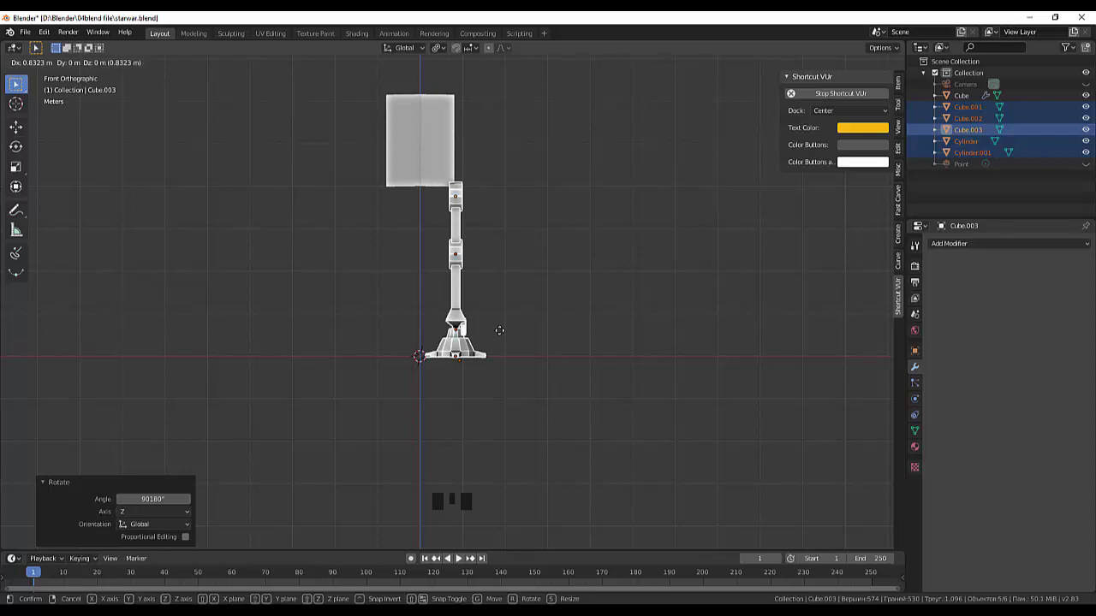
Scale the head box about 1.29 times and raise it 0.424 m along Z onto the upper joint disc
click(447, 161)
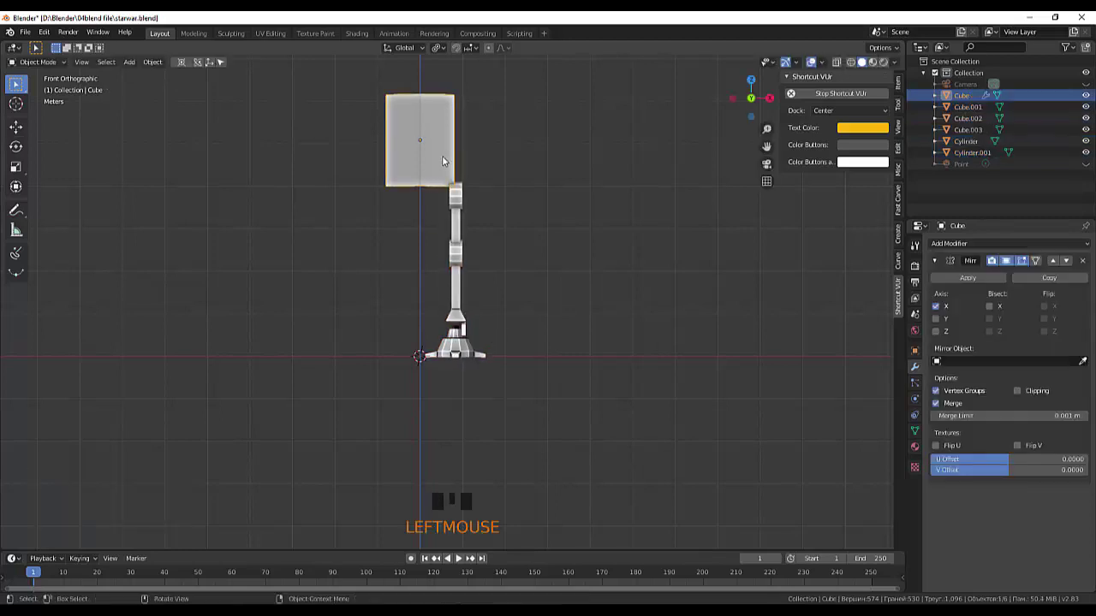
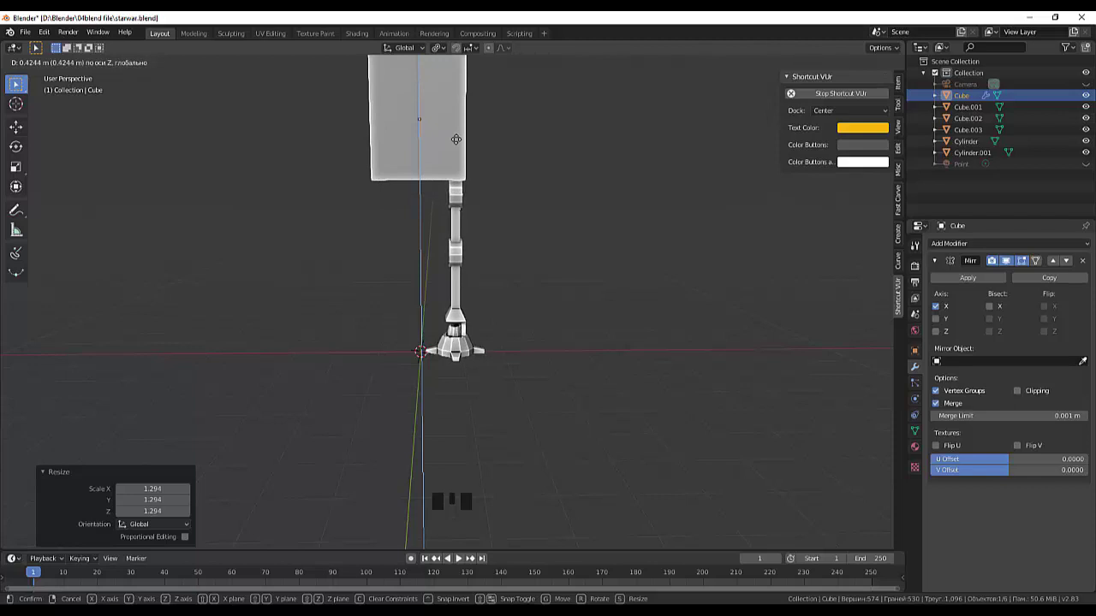
drag(518, 212, 431, 349)
Orbit and zoom around the robot to inspect the raised head from several angles
drag(531, 315, 495, 259)
scroll(down, 3)
drag(529, 266, 428, 213)
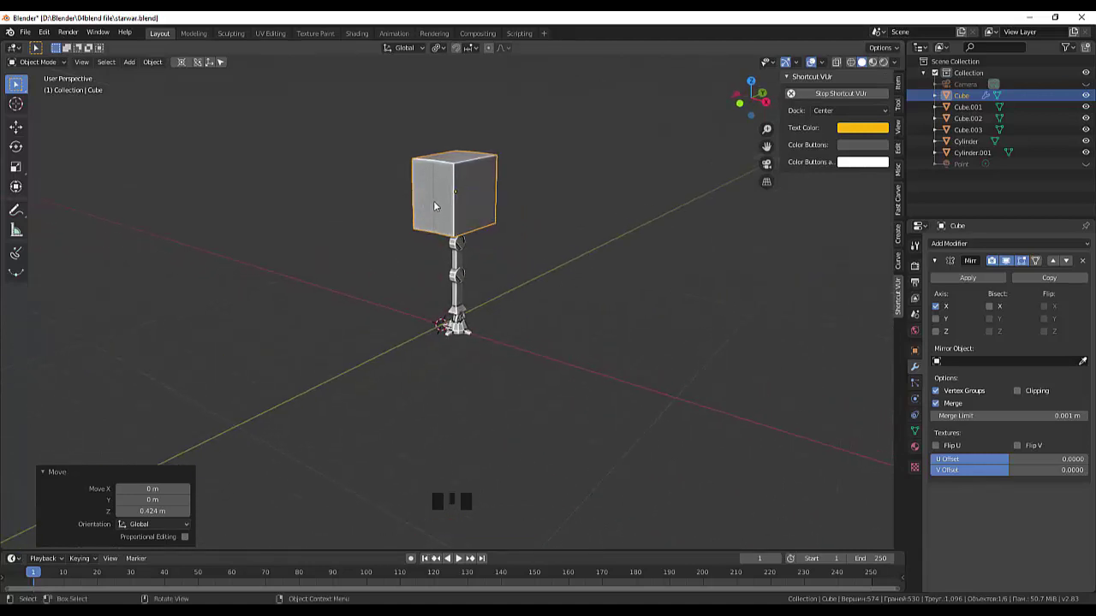
click(448, 203)
click(436, 204)
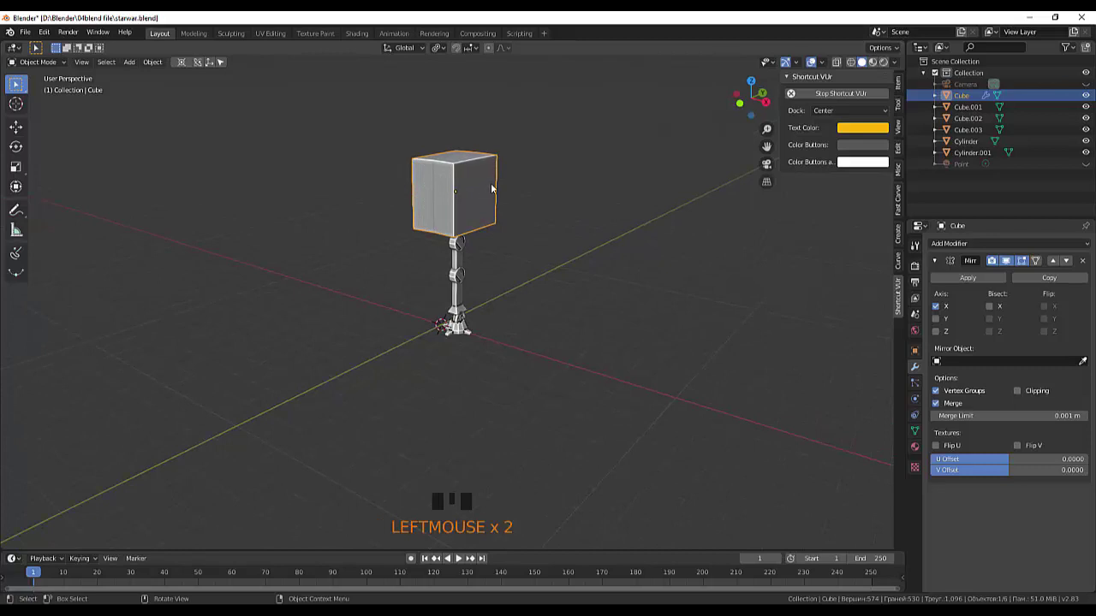